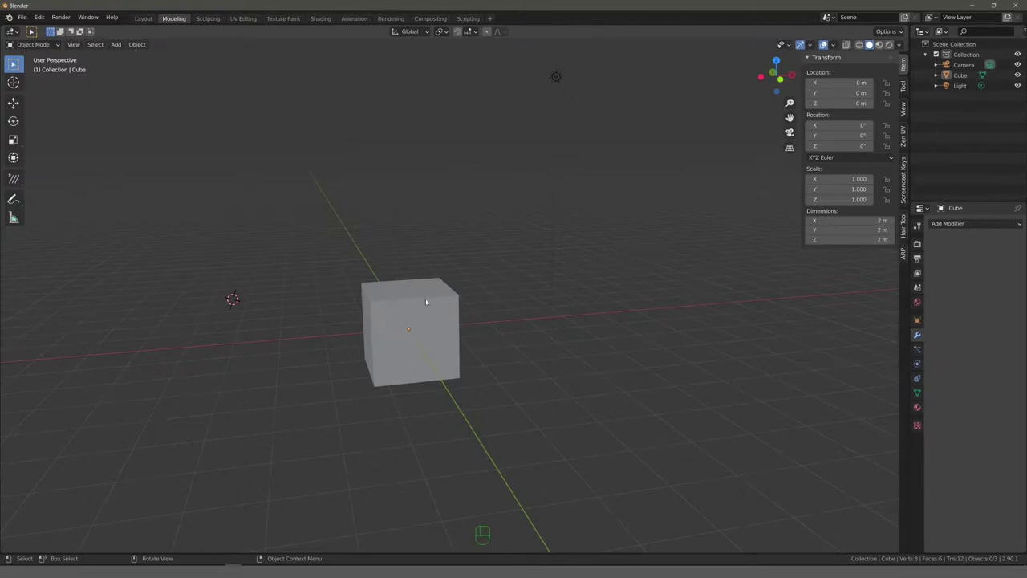
# Step: Select the default cube and orbit the viewport around it
pyautogui.click(430, 299)
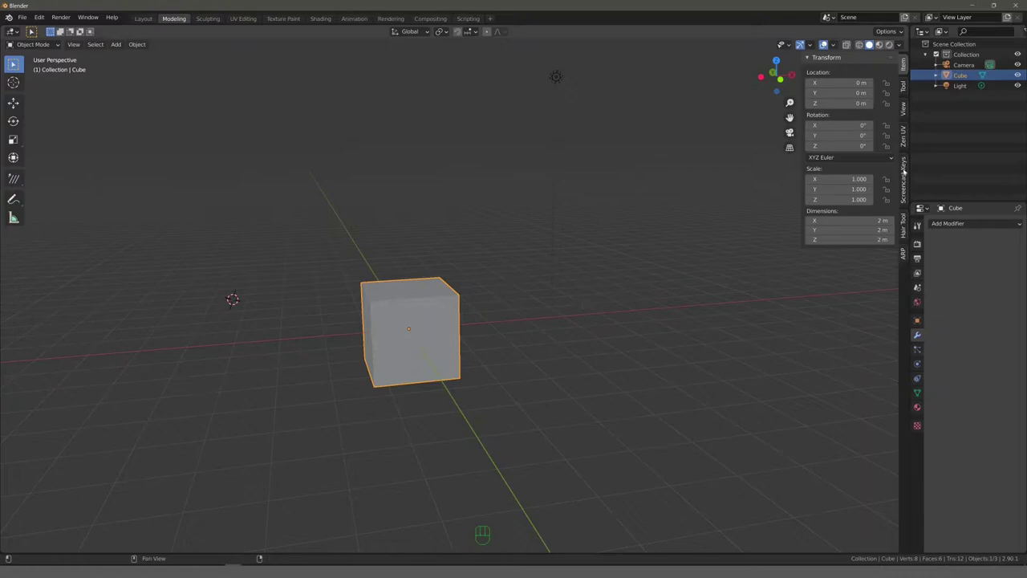
pyautogui.click(906, 68)
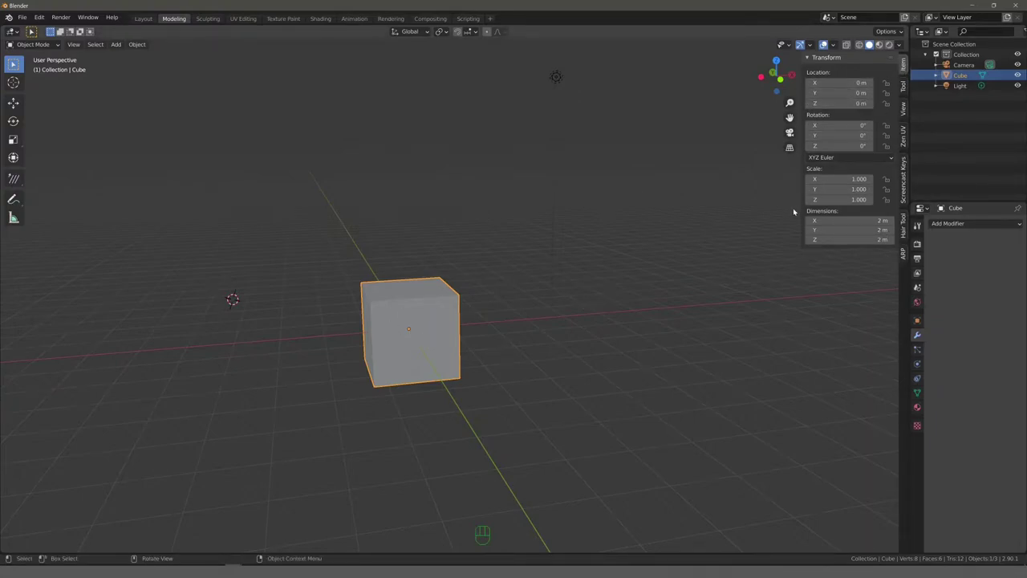
pyautogui.moveTo(298, 273); pyautogui.dragTo(345, 280)
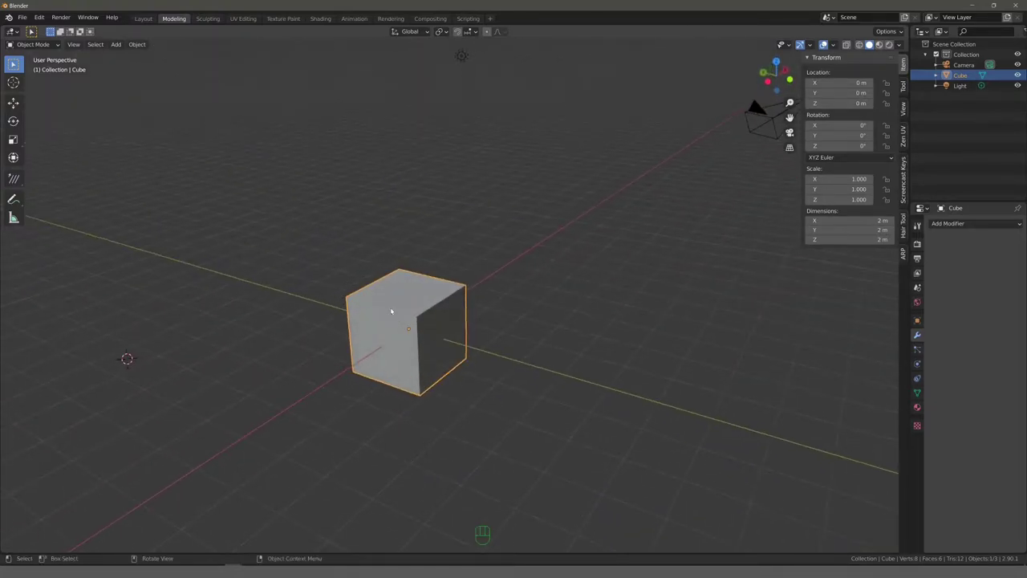
# Step: Enter Edit Mode and start moving the whole mesh along the vertical Z axis
pyautogui.press('Tab')
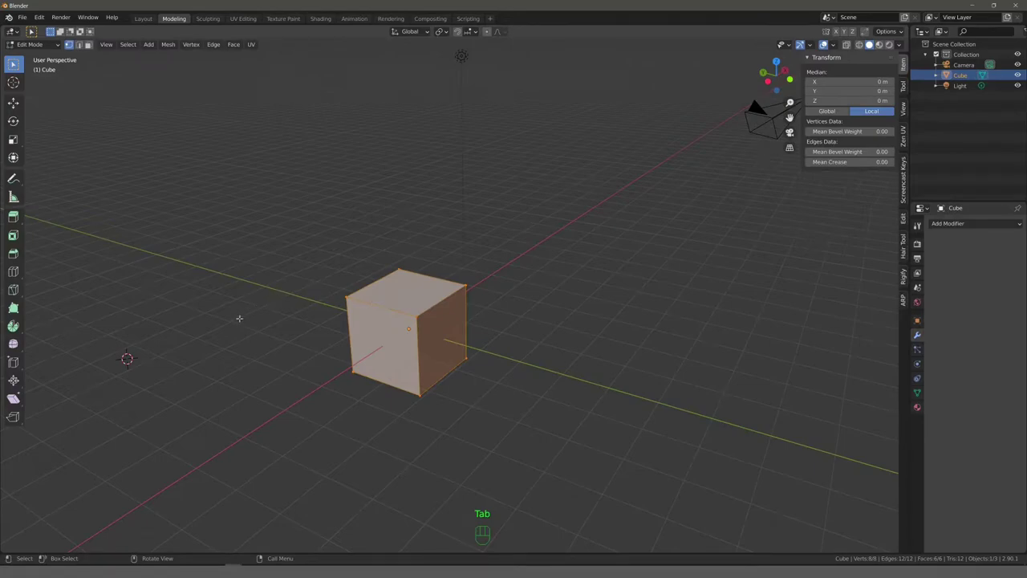
pyautogui.press('g')
pyautogui.press('z')
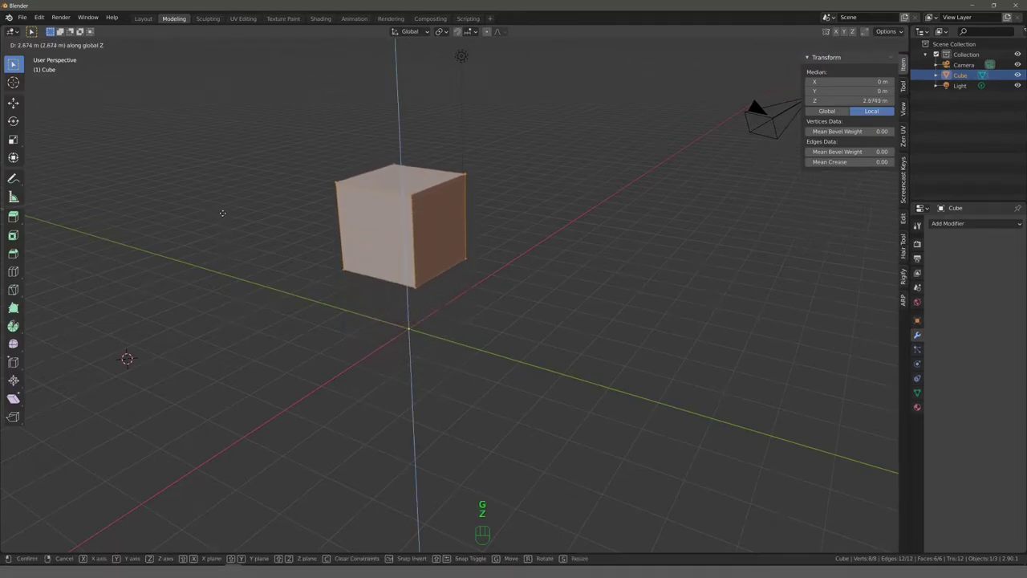
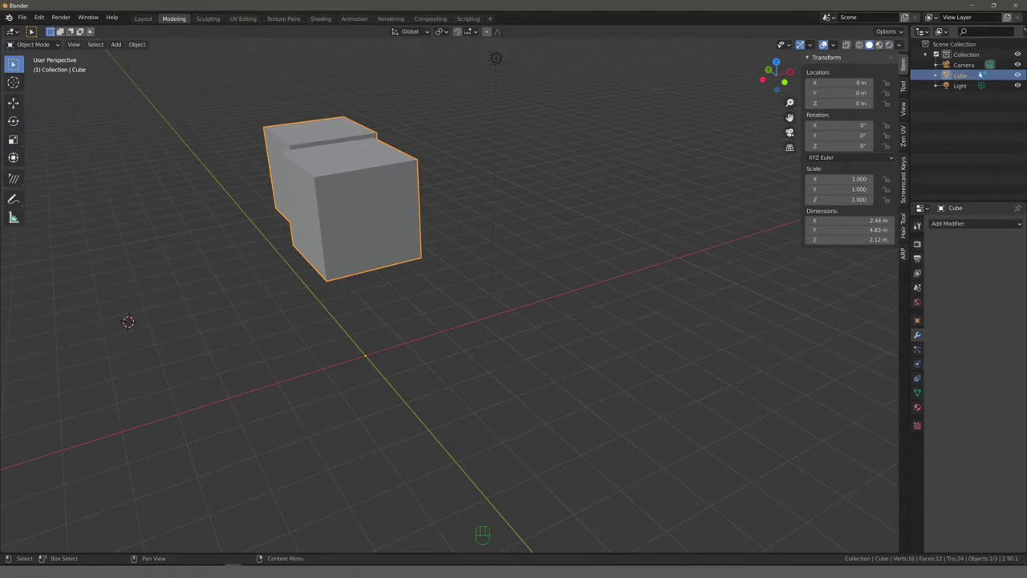
pyautogui.moveTo(567, 218); pyautogui.dragTo(469, 214)
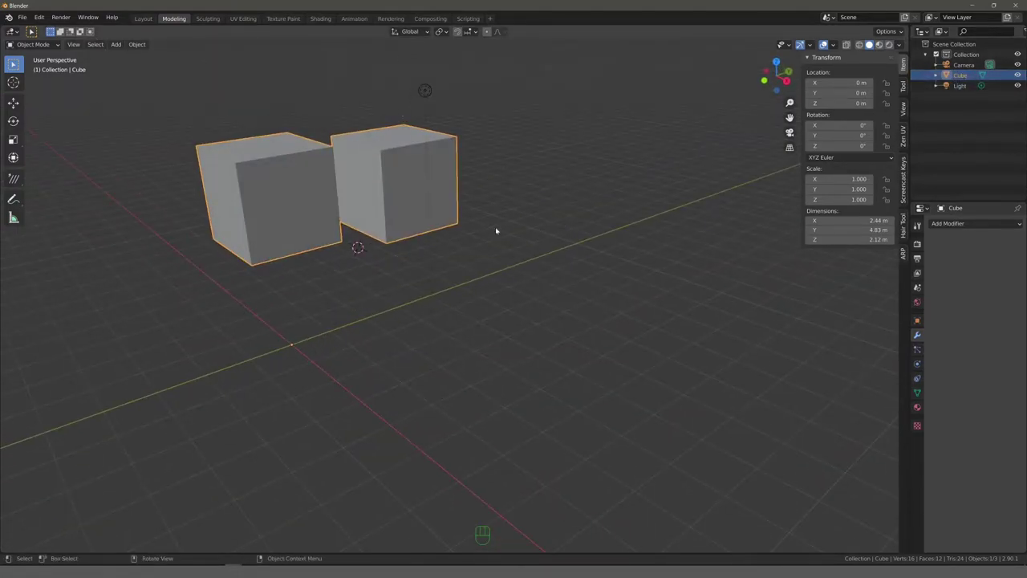
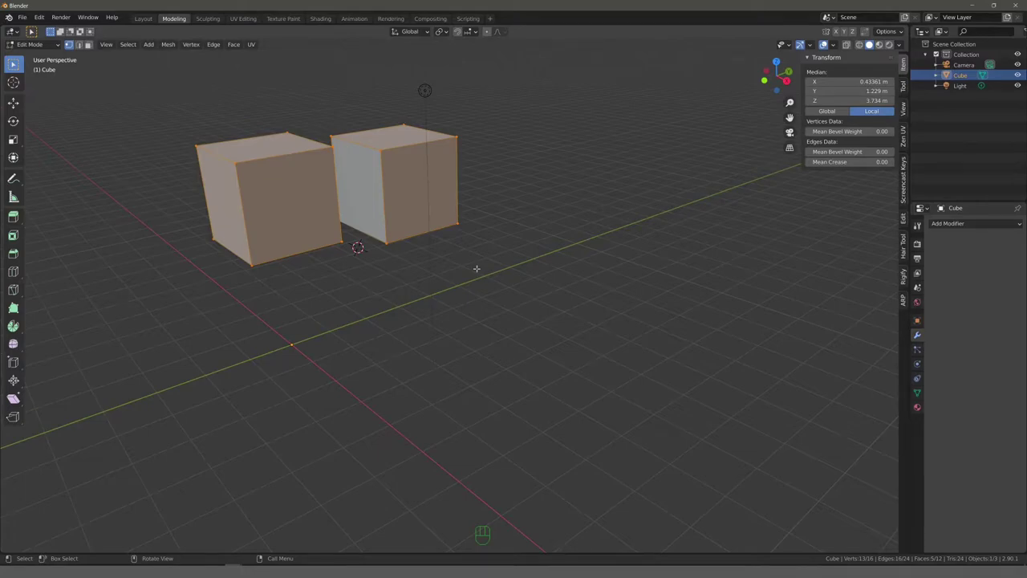
pyautogui.press('Tab')
pyautogui.click(290, 355)
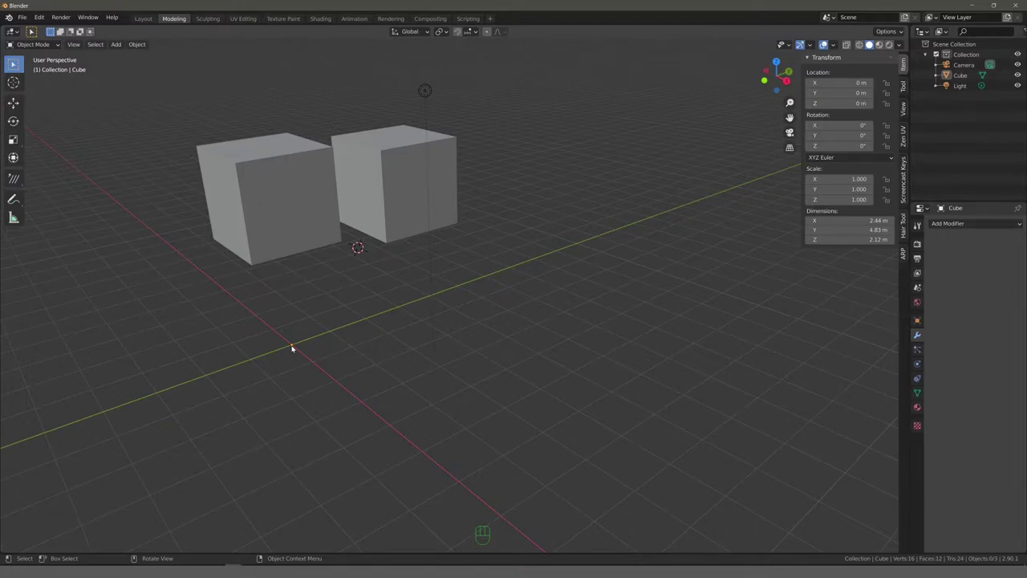
# Step: In Edit Mode, move all geometry up 1 m along Z
pyautogui.press('Tab')
pyautogui.press('Tab')
pyautogui.press('Tab')
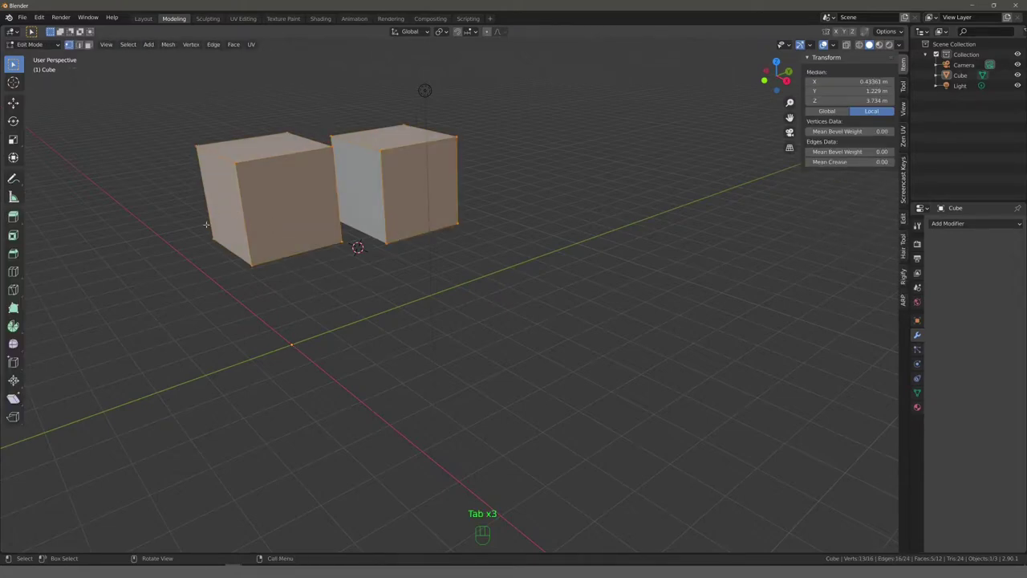
pyautogui.press('g')
pyautogui.press('z')
pyautogui.press('KP_1')
pyautogui.press('KP_Enter')
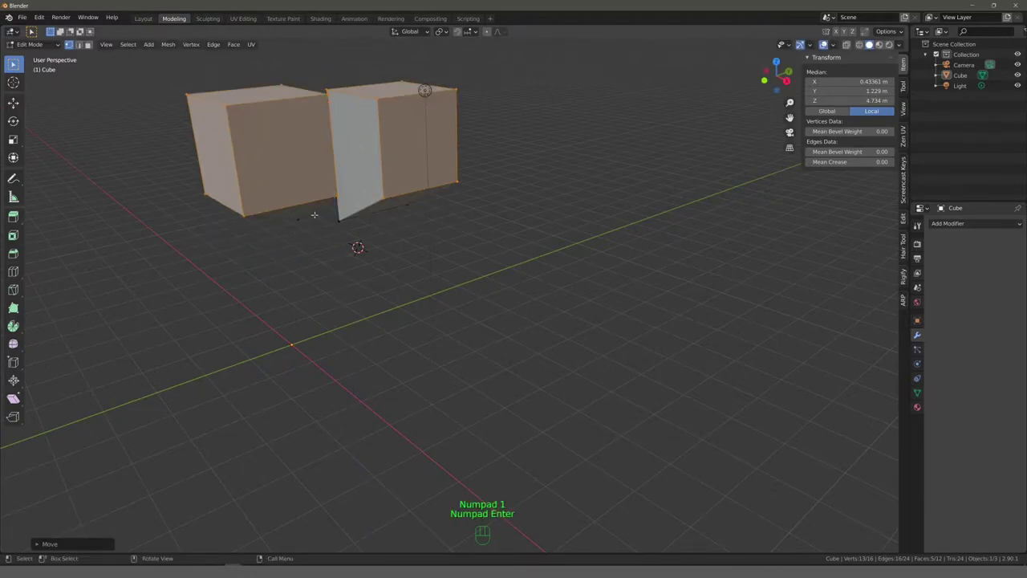
# Step: Select all and move the geometry a further 3 m up along Z, then leave Edit Mode
pyautogui.press('a')
pyautogui.press('g')
pyautogui.press('z')
pyautogui.press('KP_3')
pyautogui.press('Return')
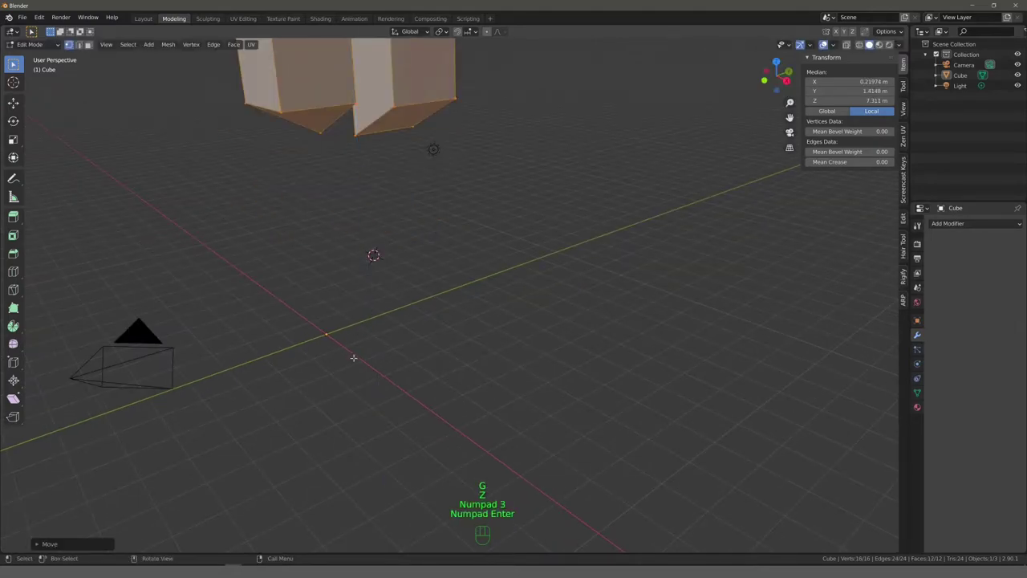
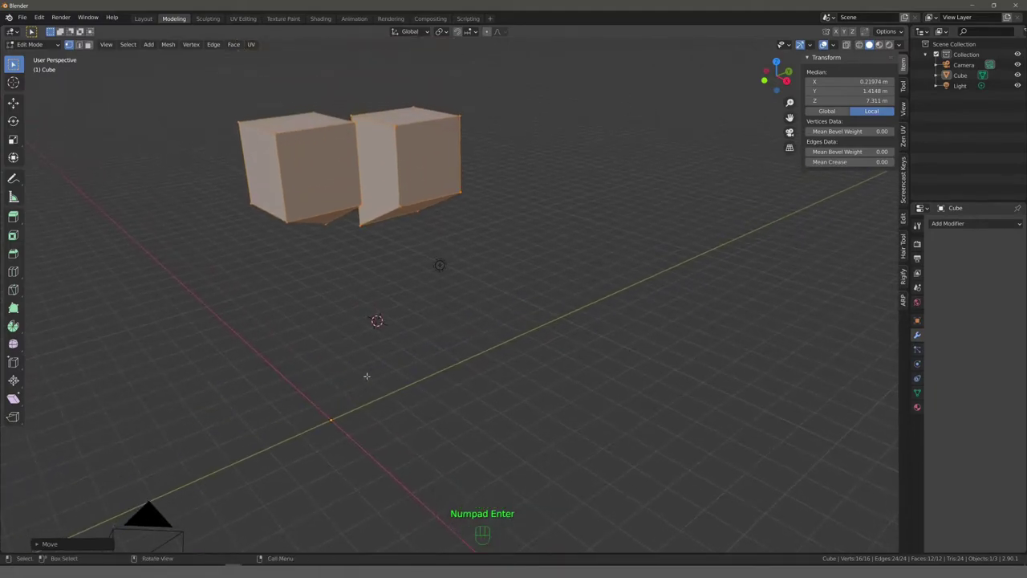
pyautogui.click(43, 50)
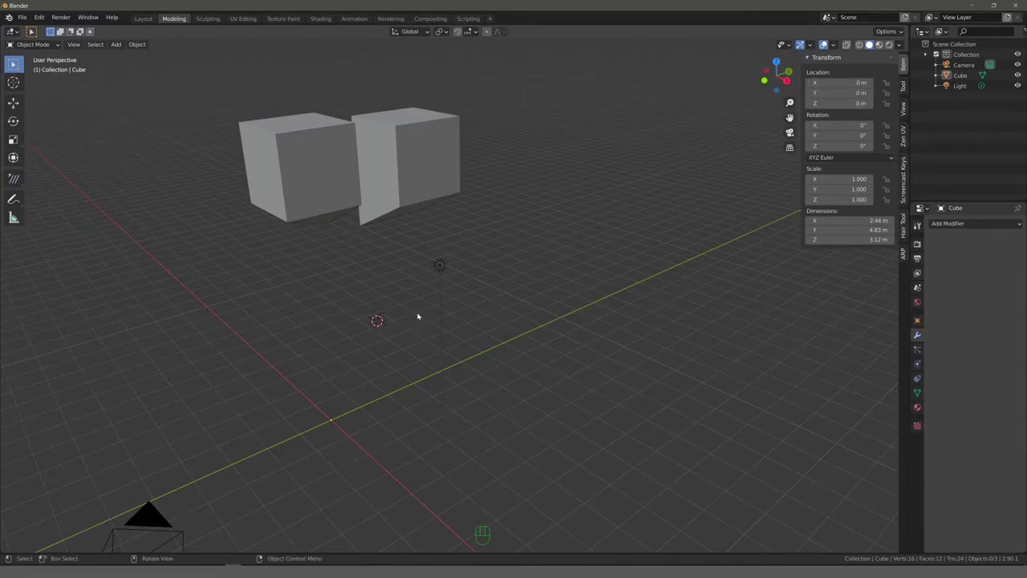
# Step: Delete the two-box object and bring up the Add menu for a new mesh
pyautogui.click(349, 201)
pyautogui.press('Delete')
pyautogui.moveTo(307, 289); pyautogui.dragTo(293, 289)
pyautogui.press('shift+a')
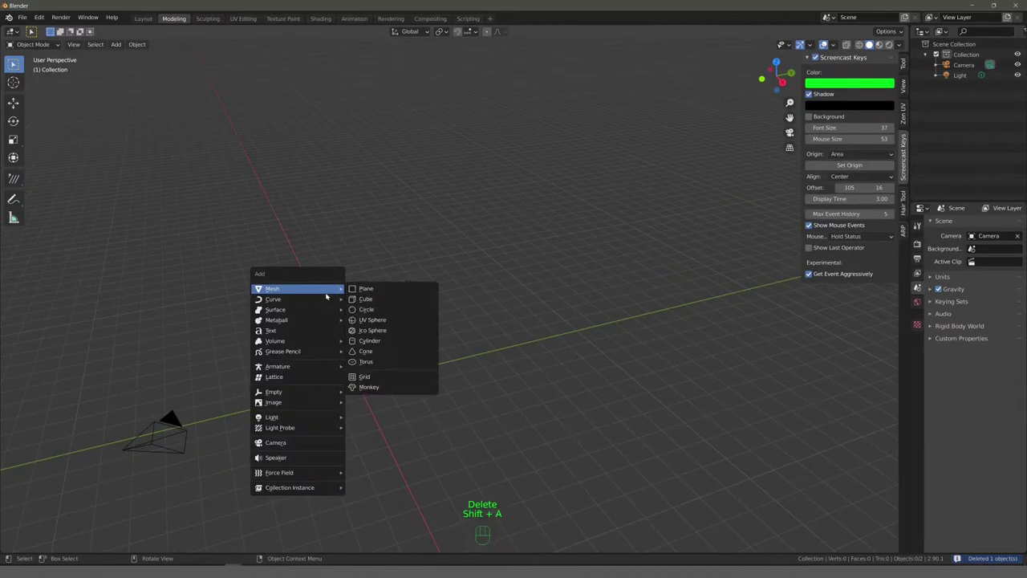
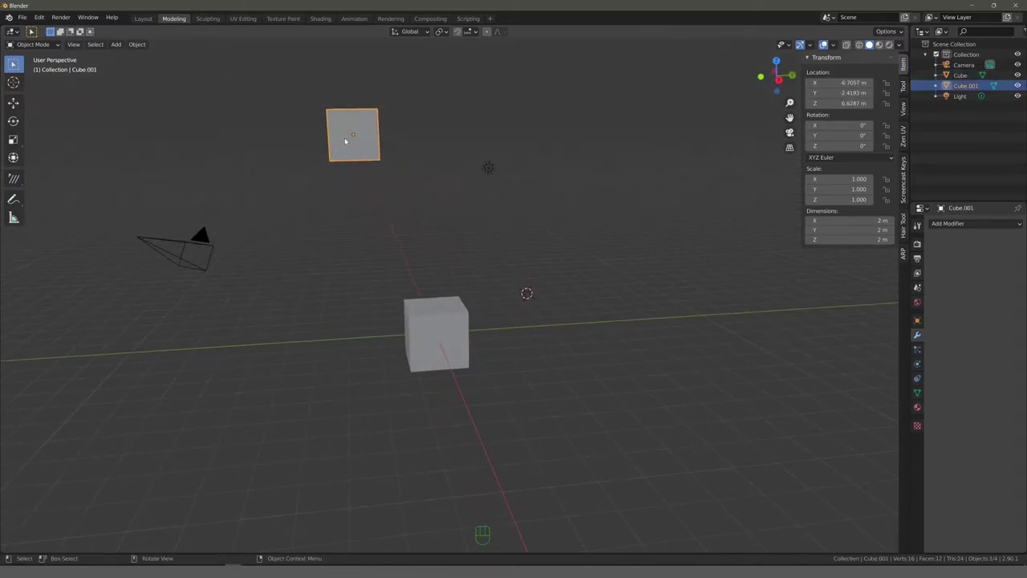
pyautogui.moveTo(303, 166); pyautogui.dragTo(346, 168)
pyautogui.moveTo(326, 182); pyautogui.dragTo(258, 188)
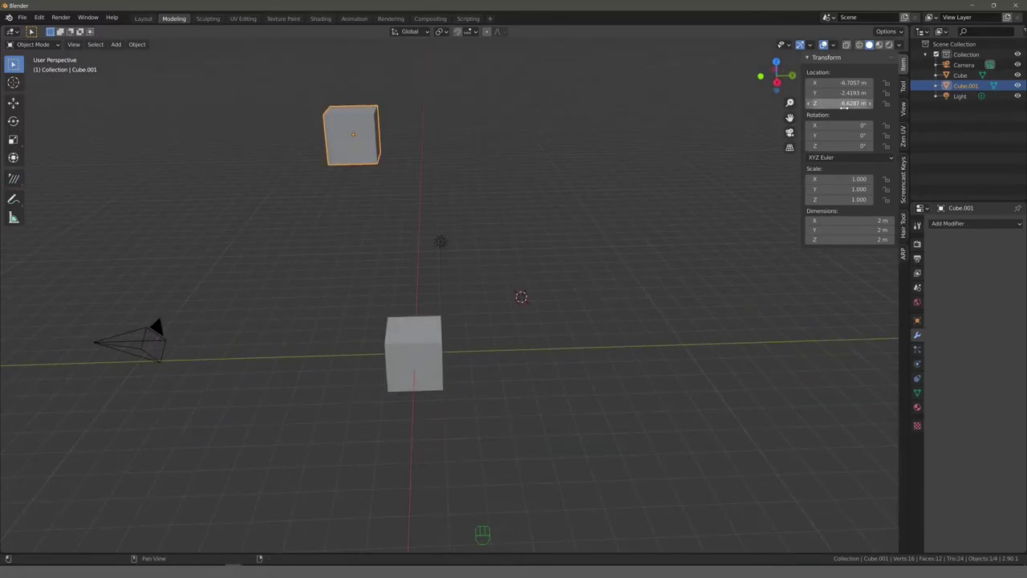
pyautogui.click(423, 348)
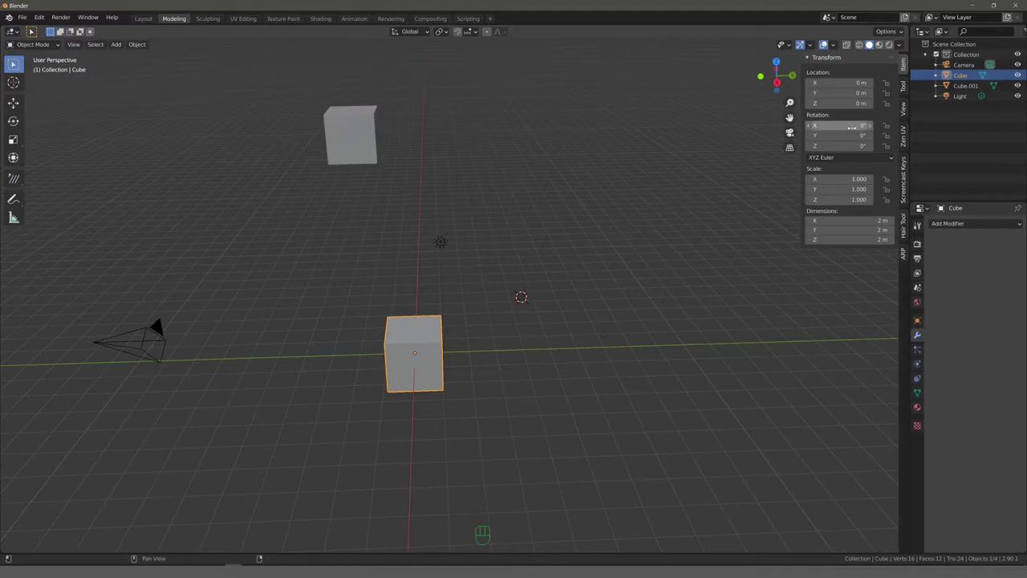
pyautogui.click(534, 219)
pyautogui.click(352, 141)
pyautogui.click(404, 349)
pyautogui.click(358, 135)
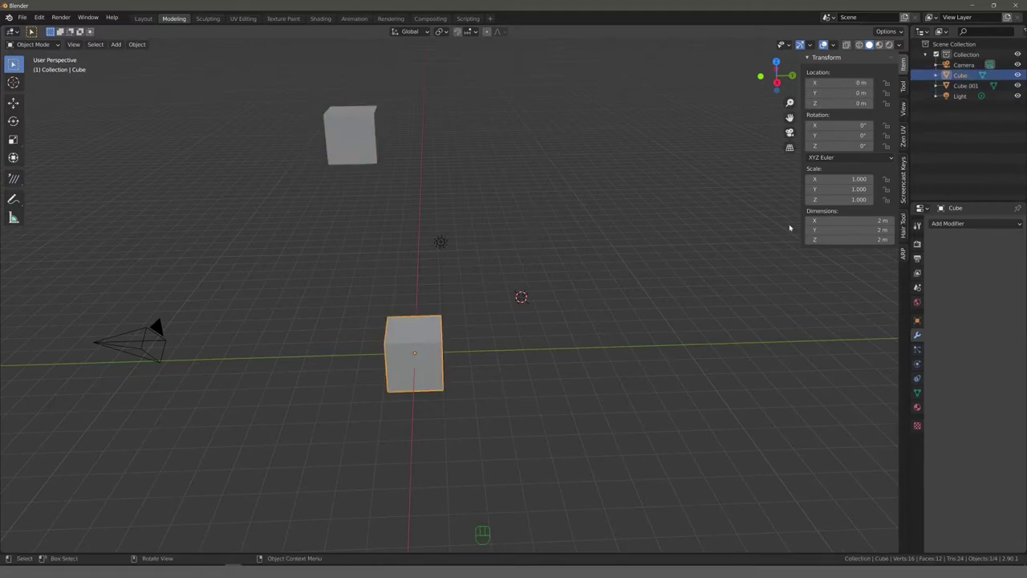
pyautogui.click(964, 86)
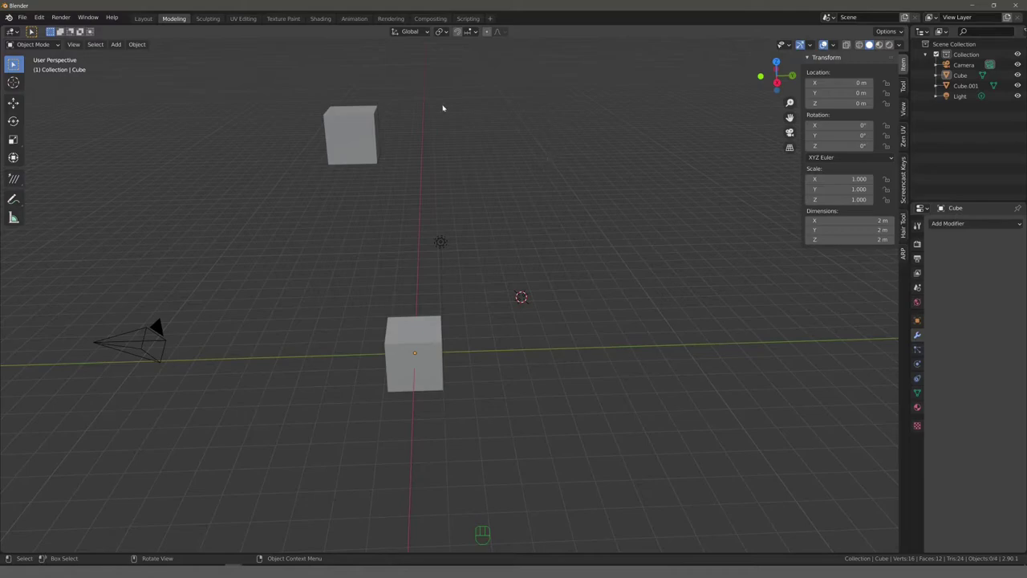
pyautogui.moveTo(283, 189); pyautogui.dragTo(297, 189)
pyautogui.click(331, 138)
pyautogui.moveTo(296, 178); pyautogui.dragTo(271, 195)
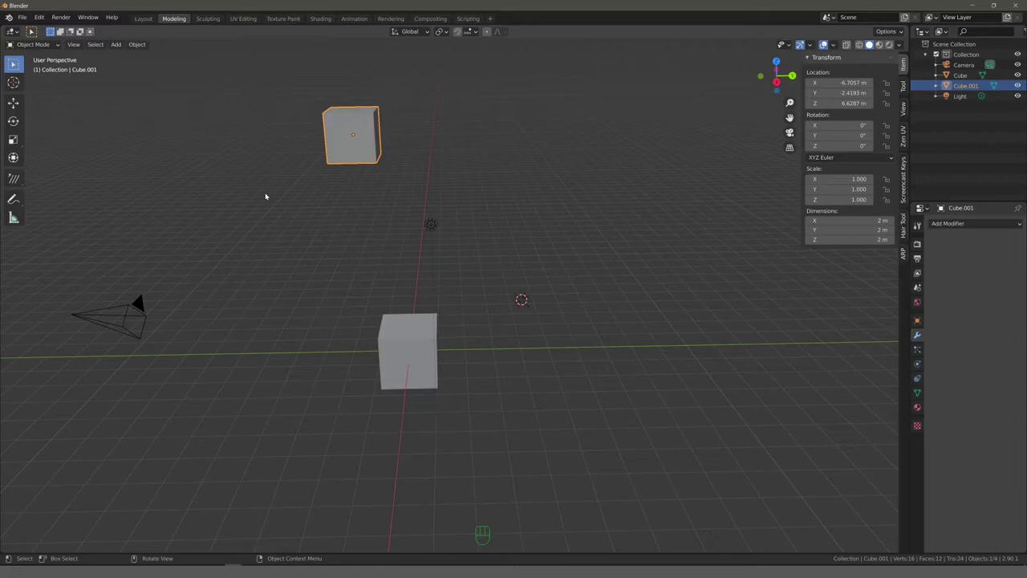
pyautogui.click(414, 325)
pyautogui.moveTo(284, 289); pyautogui.dragTo(309, 285)
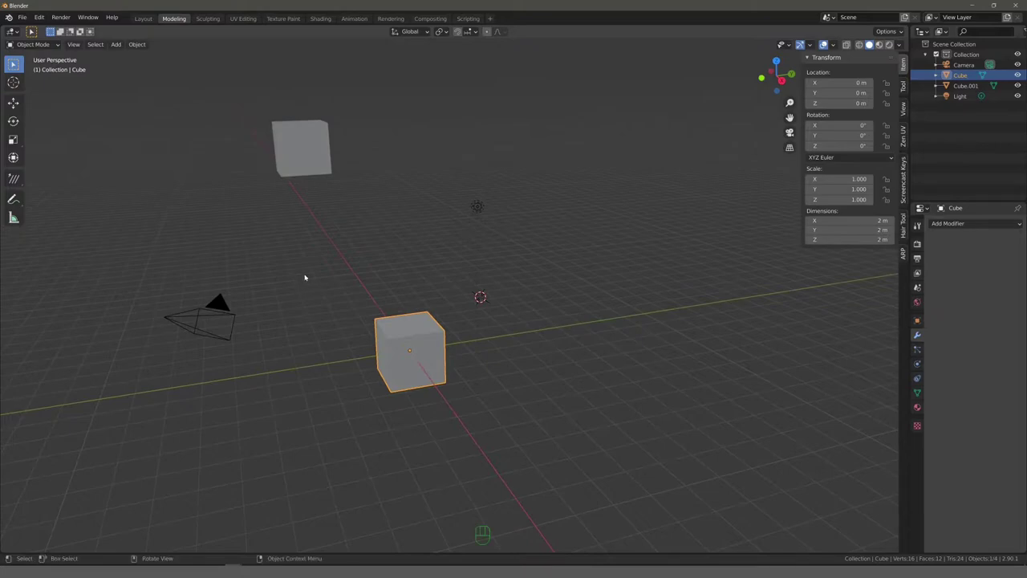
# Step: Alternate selection between Cube.001 above and the original Cube at the origin
pyautogui.click(305, 152)
pyautogui.click(405, 344)
pyautogui.click(319, 160)
pyautogui.click(410, 335)
pyautogui.click(311, 158)
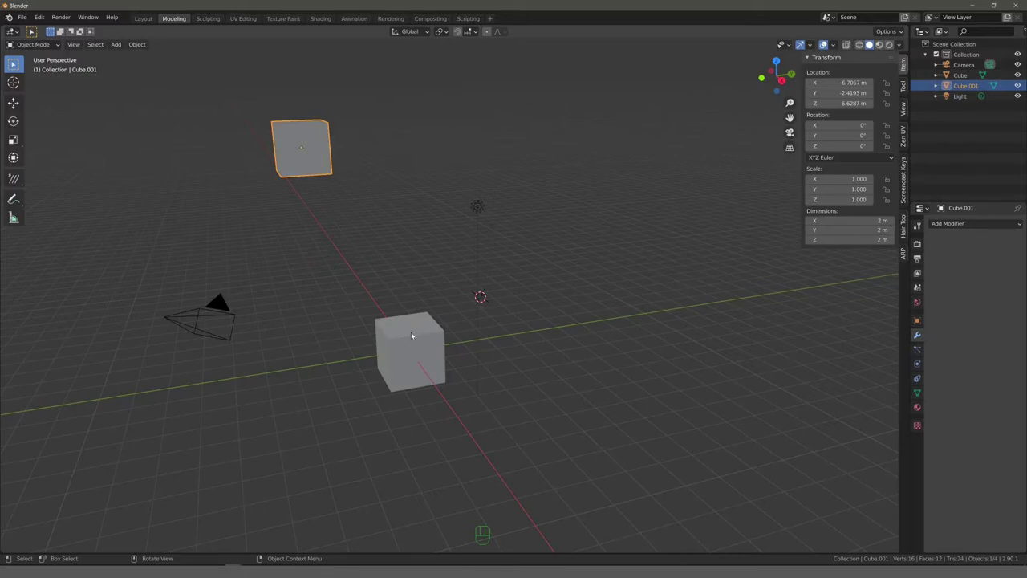
# Step: Clear Cube.001's location to the origin, then grab and move the original cube
pyautogui.press('alt+g')
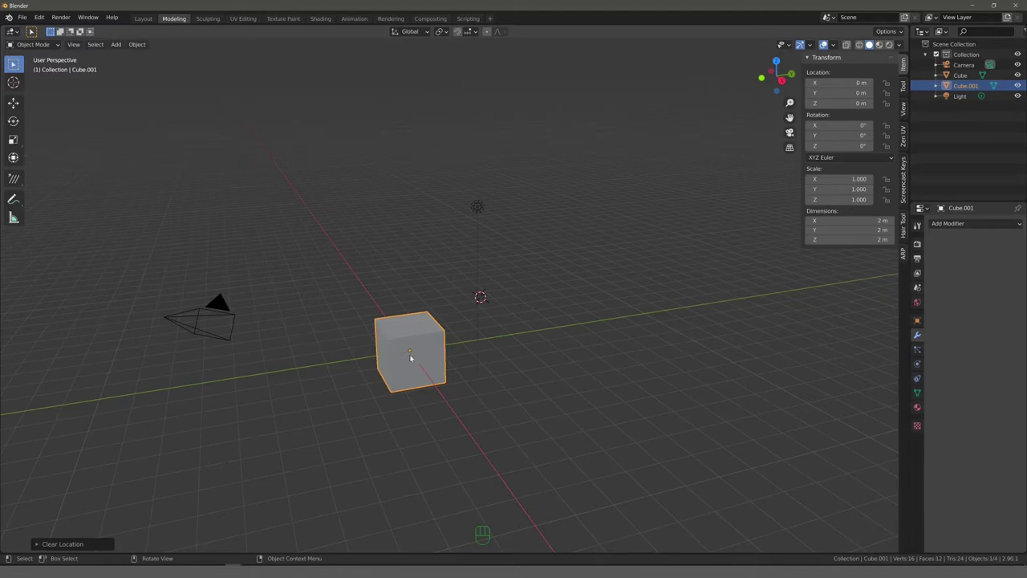
pyautogui.press('g')
pyautogui.click(296, 381)
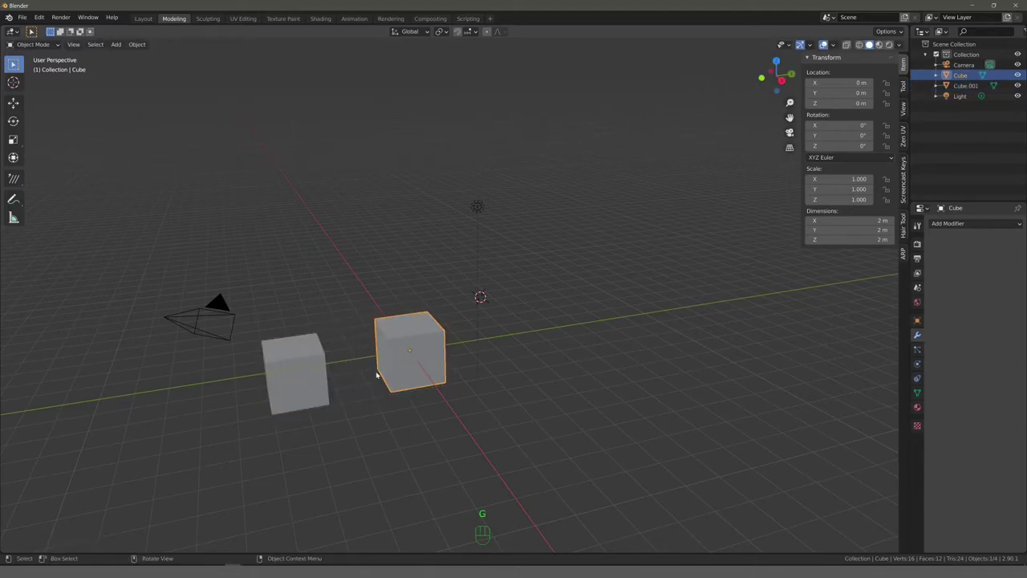
pyautogui.press('g')
pyautogui.click(449, 351)
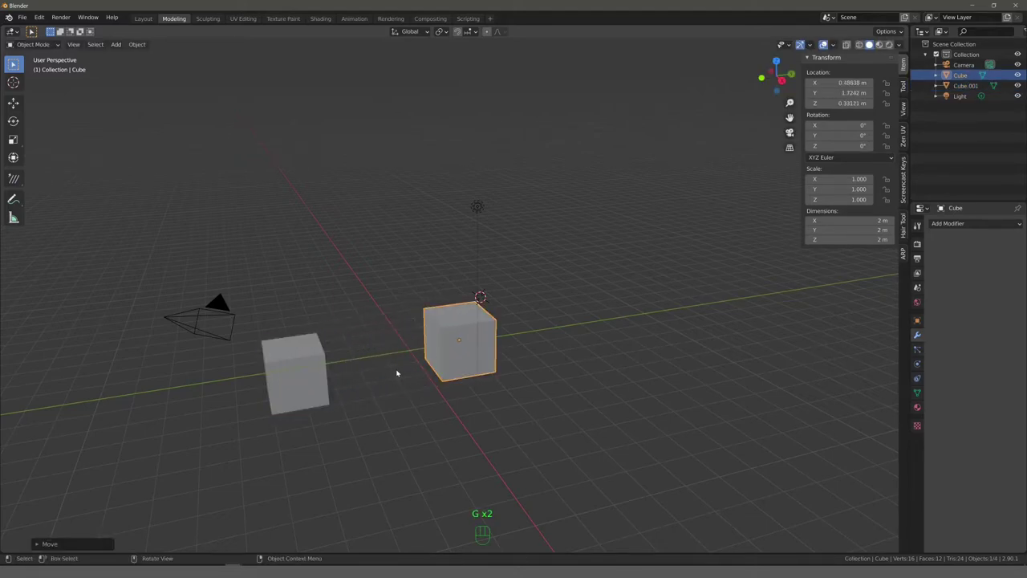
# Step: Undo the accidental move of the original cube
pyautogui.press('ctrl+z')
pyautogui.press('ctrl+z')
pyautogui.press('ctrl+z')
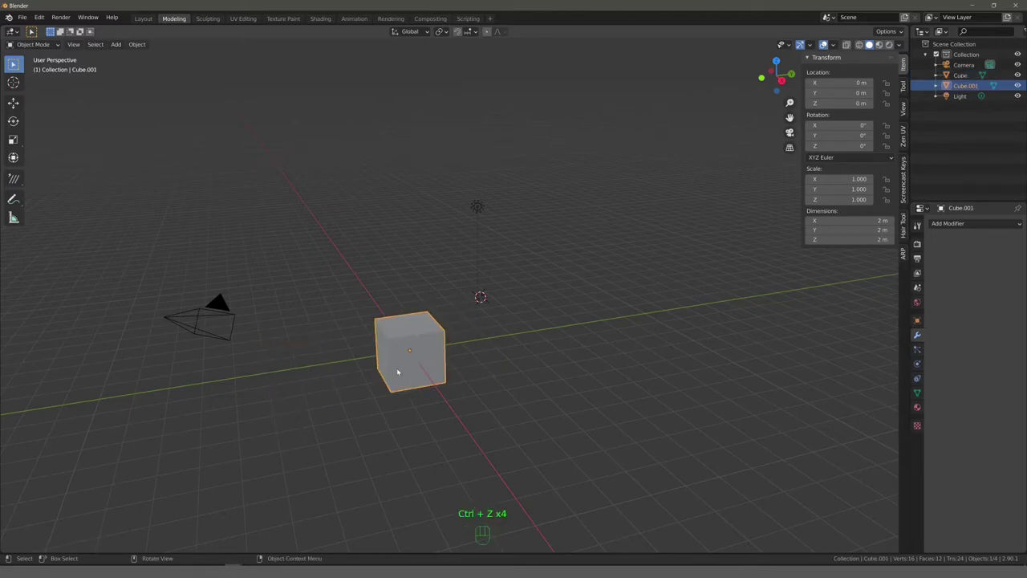
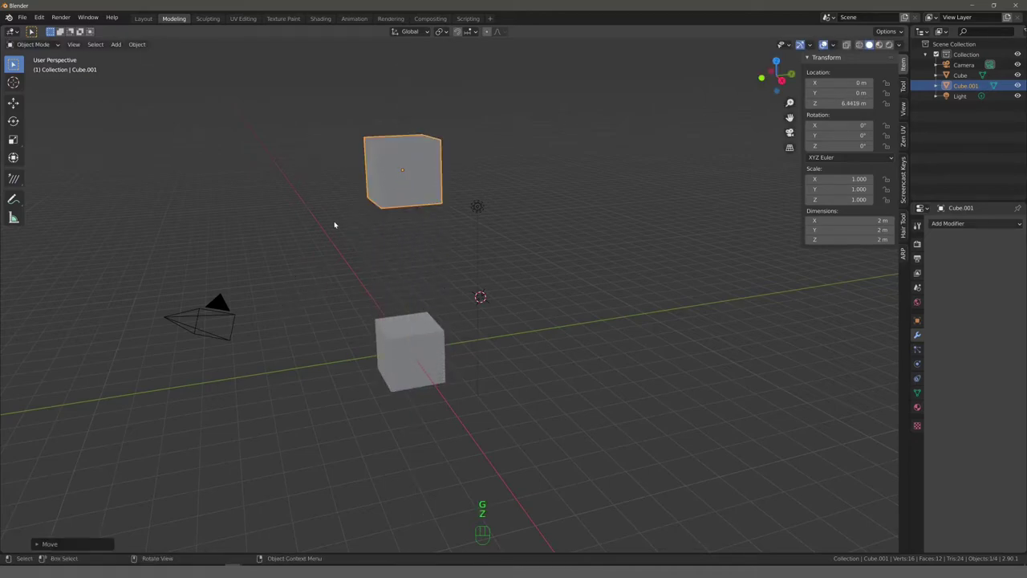
# Step: Apply transforms so the lone cube reads zero location, zero rotation and unit scale
pyautogui.press('ctrl+a')
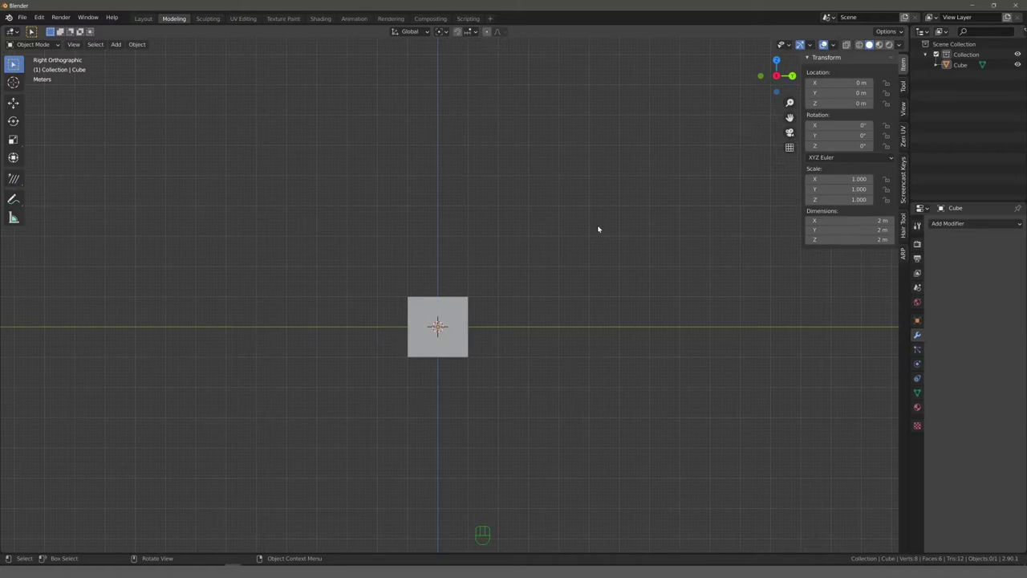
# Step: Duplicate the cube, select all three cubes, try and cancel a rotation, then pick the Annotate tool
pyautogui.click(422, 309)
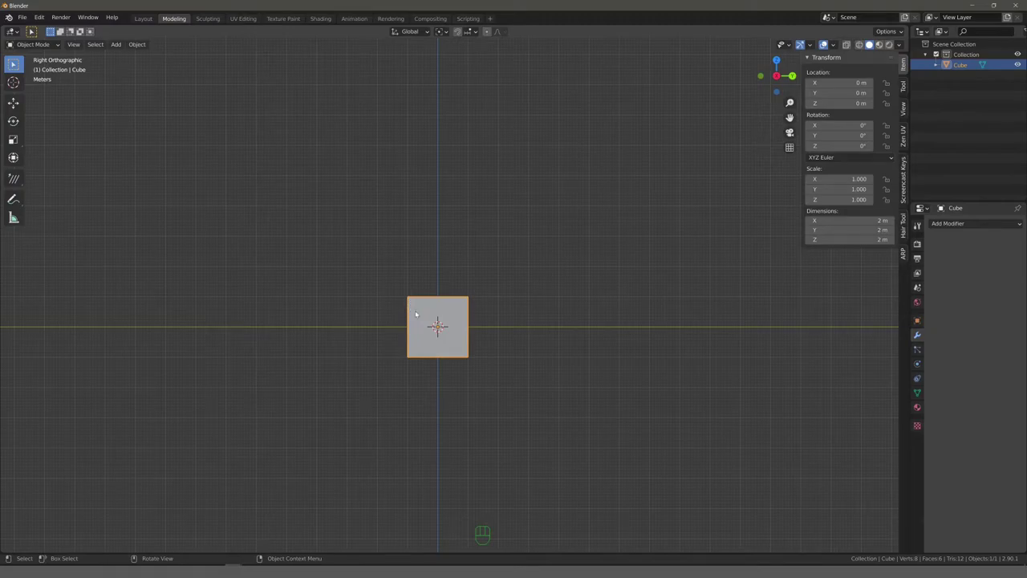
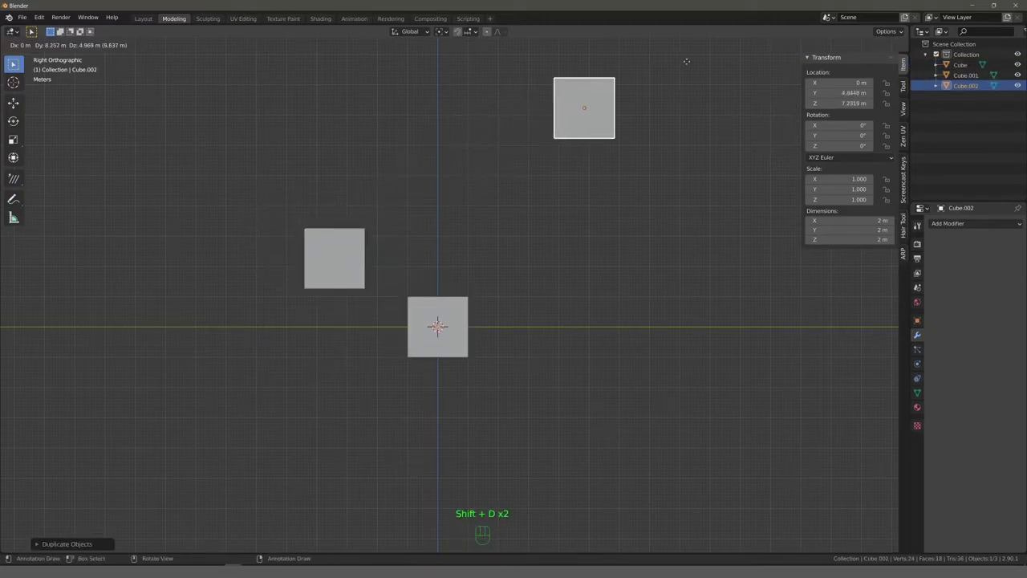
pyautogui.click(675, 62)
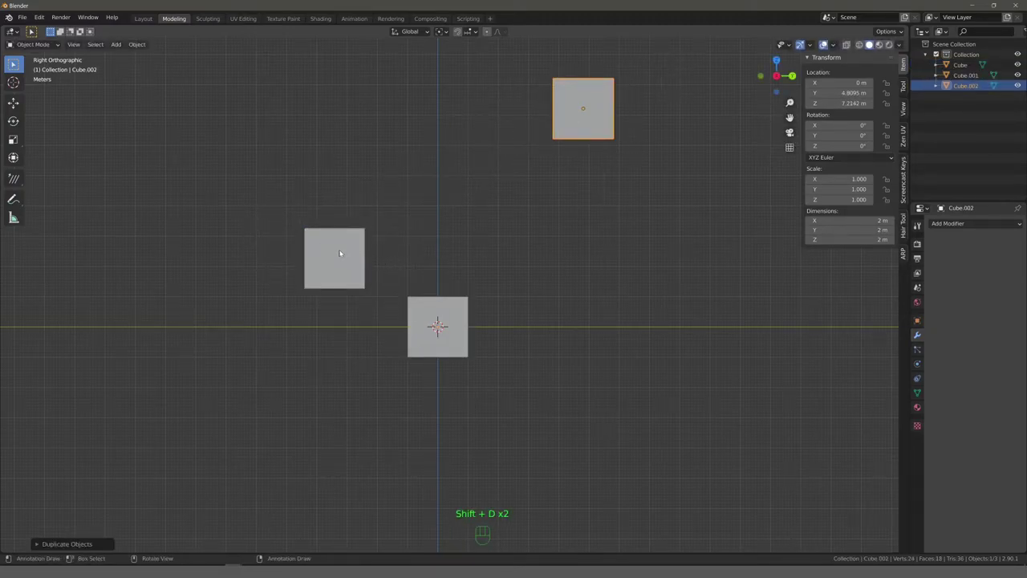
pyautogui.click(604, 112)
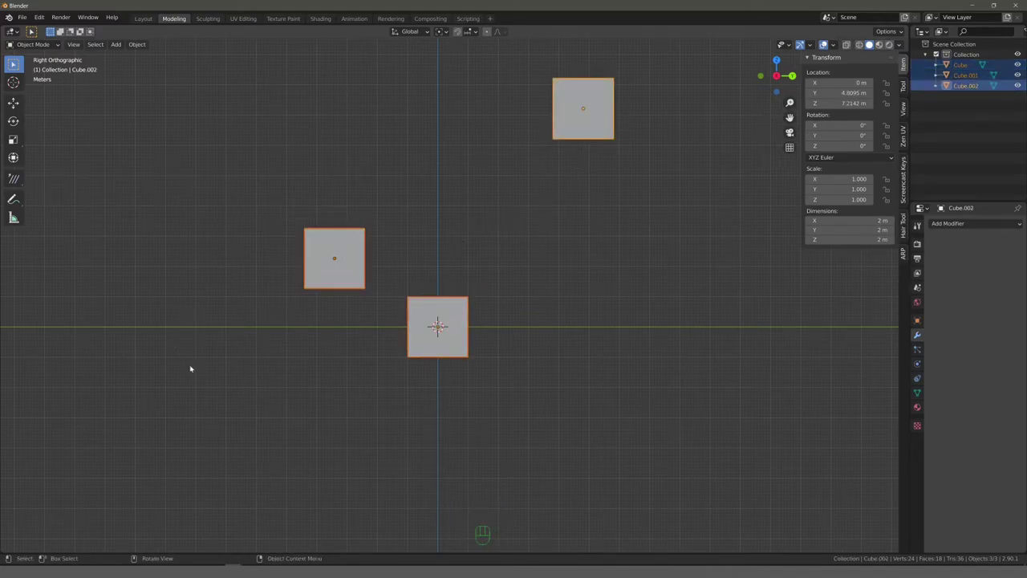
pyautogui.press('r')
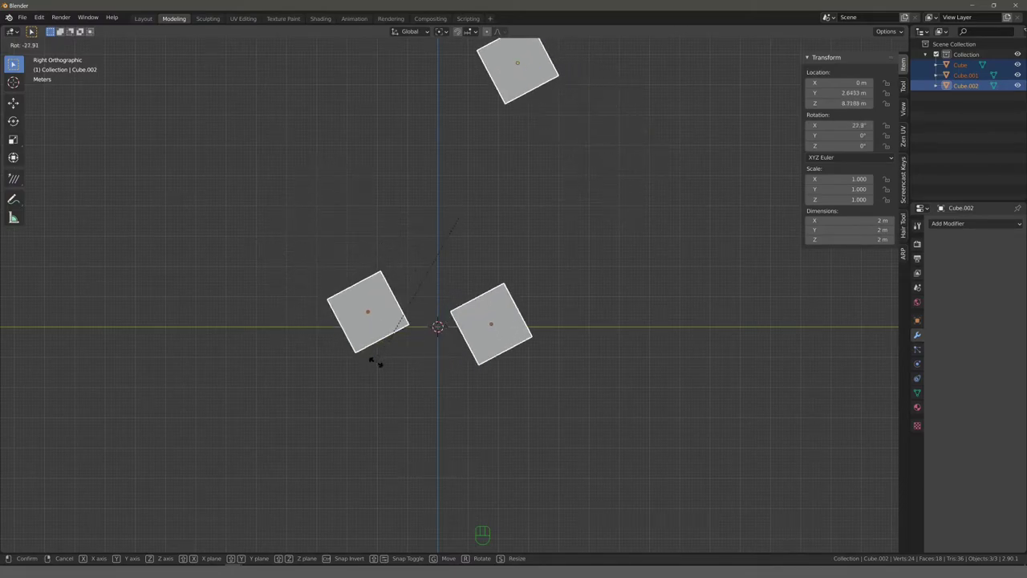
pyautogui.rightClick(307, 304)
pyautogui.click(15, 198)
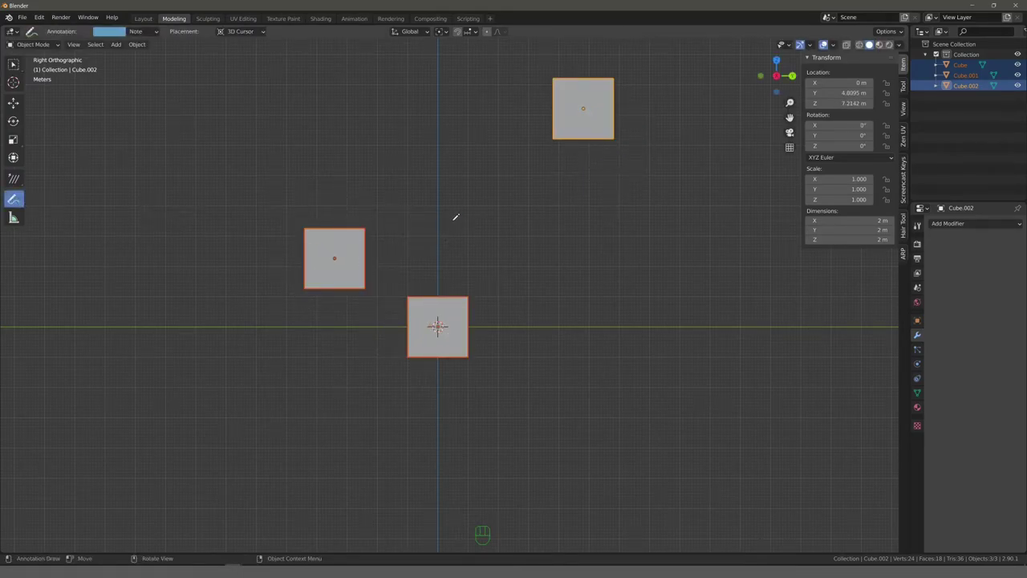
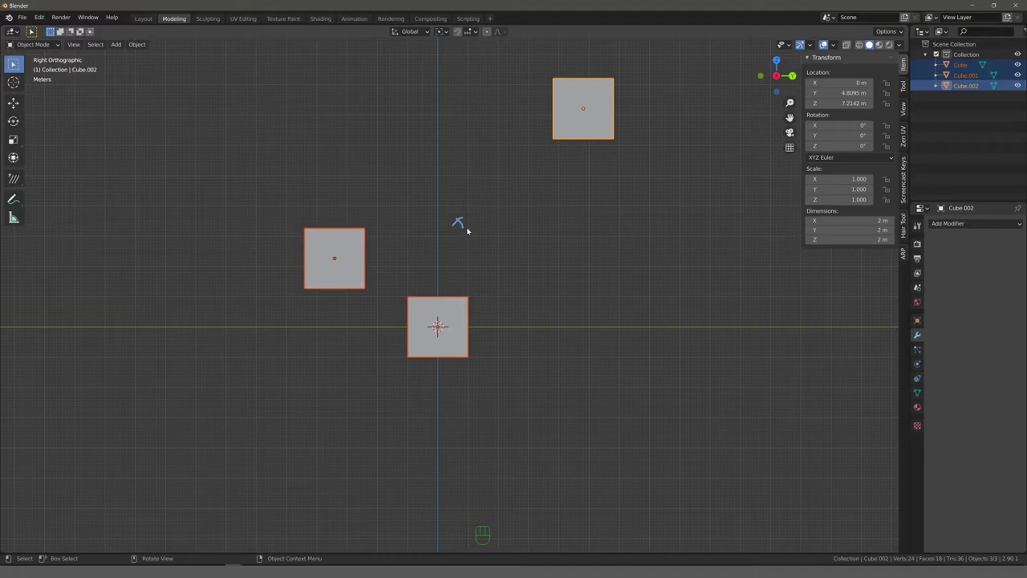
# Step: Start and cancel scaling the three cubes, leaving them unchanged for annotating
pyautogui.press('s')
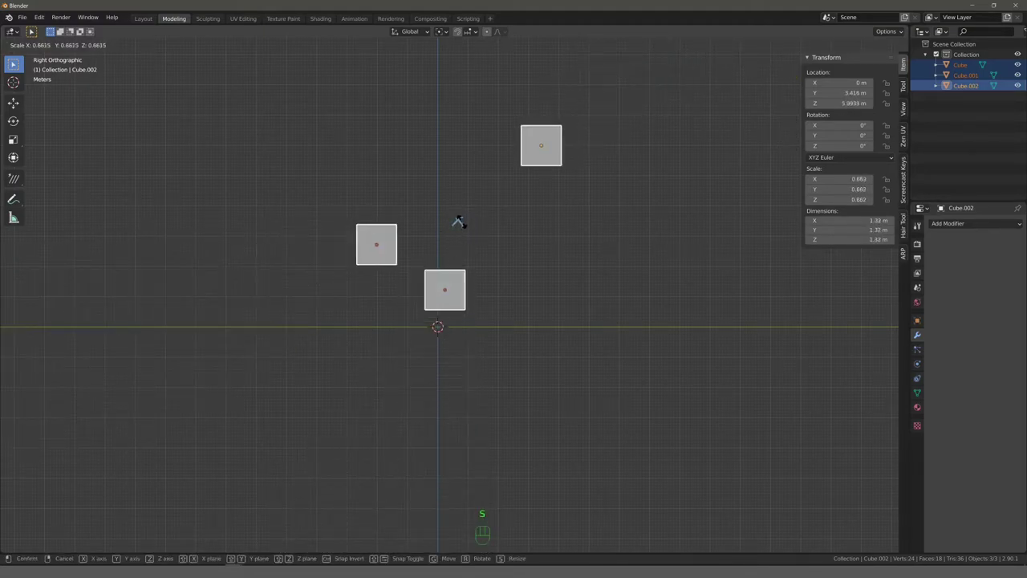
pyautogui.rightClick(463, 229)
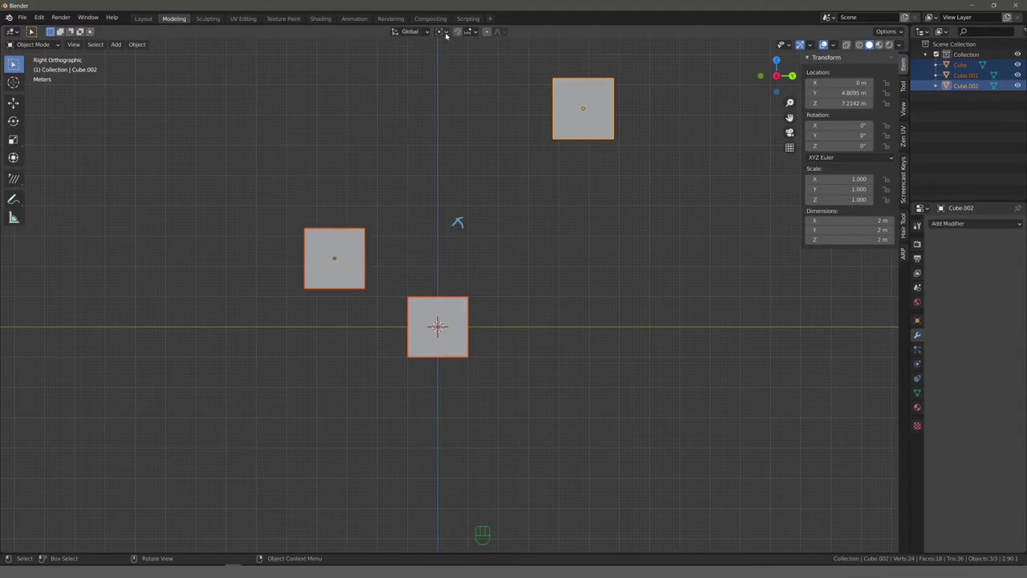
pyautogui.moveTo(447, 34); pyautogui.dragTo(453, 49)
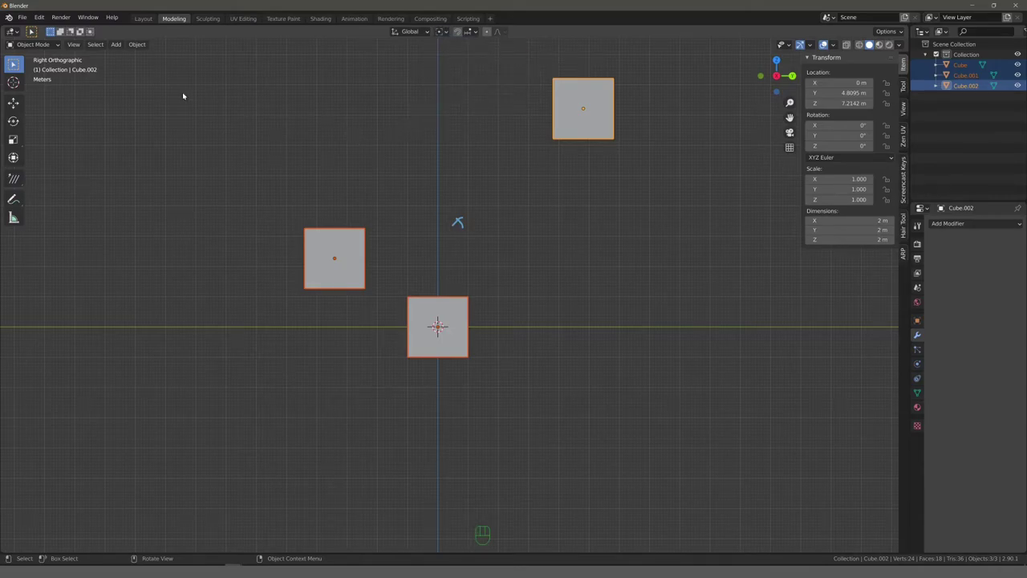
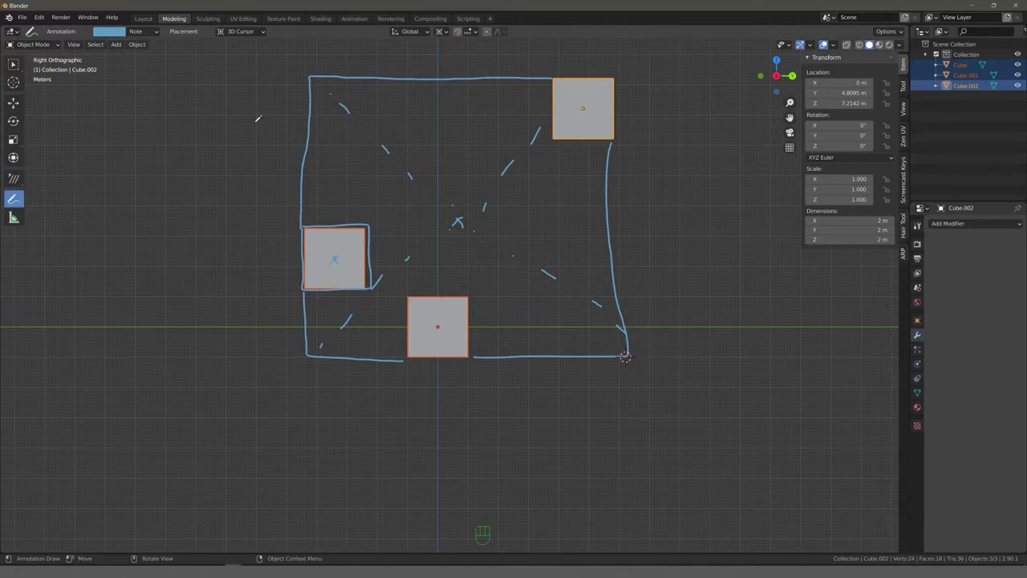
# Step: Rotate the three cubes about 49° around the 3D cursor at the sketched square's corner
pyautogui.press('r')
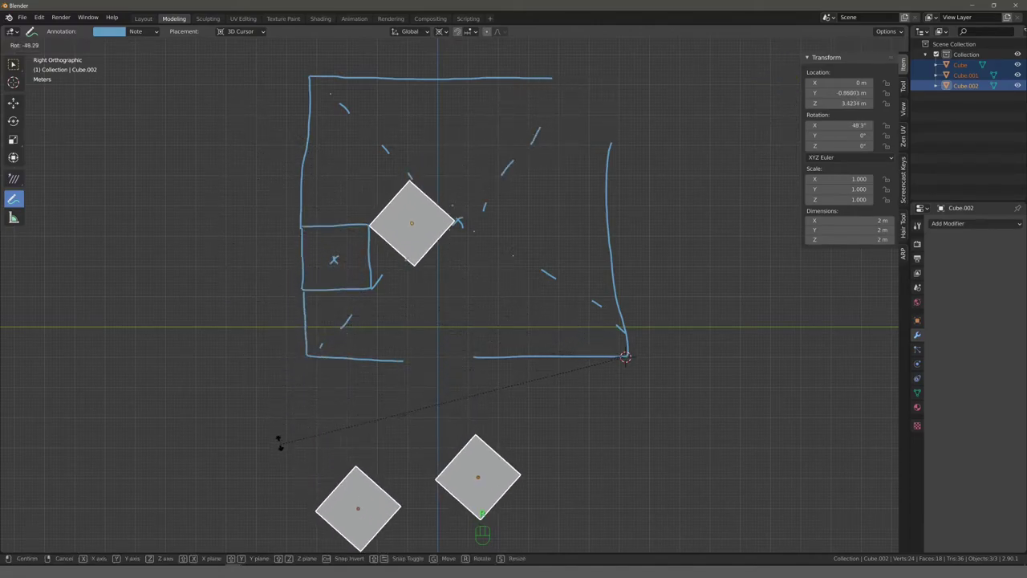
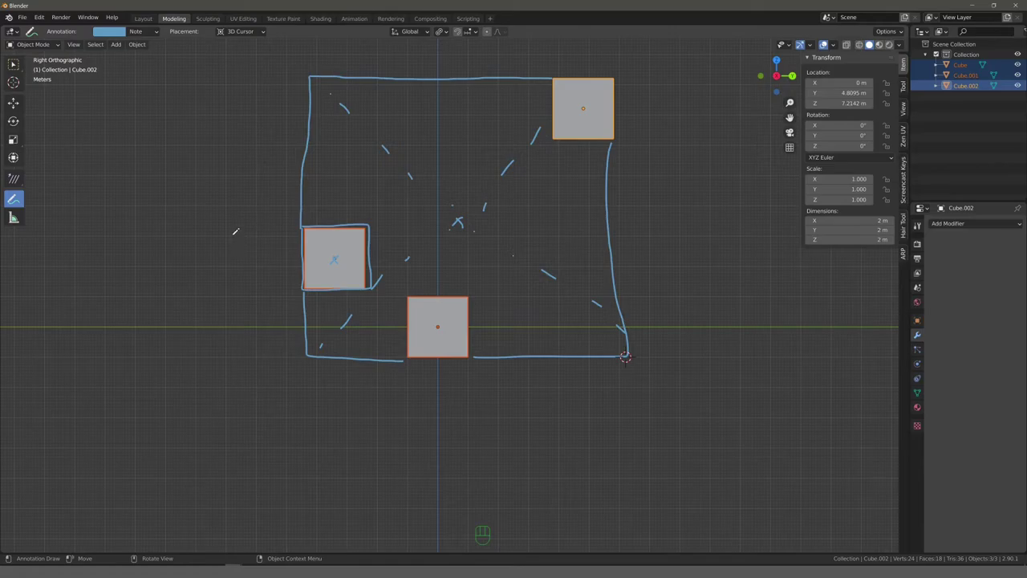
# Step: Begin a trial scale of the selected cubes, enlarging them toward about 1.48
pyautogui.press('s')
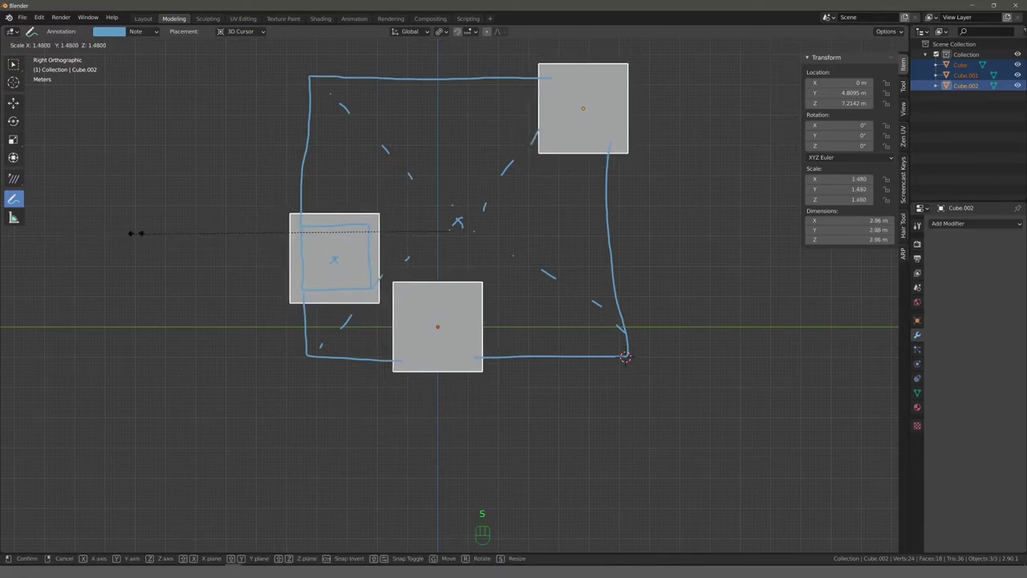
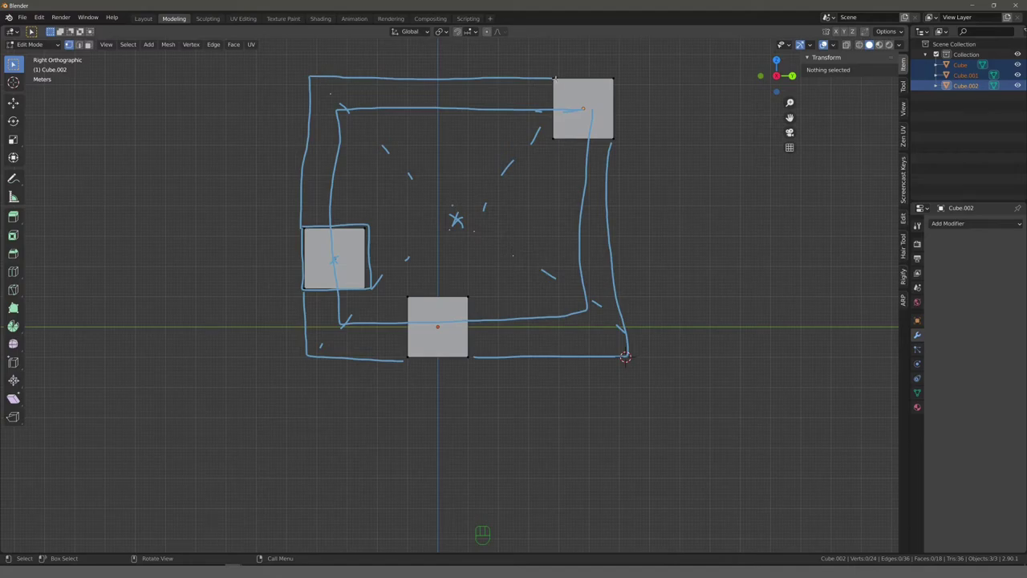
# Step: Grab Cube.002's geometry and move it about 4.73 m along Y toward the upper right
pyautogui.press('l')
pyautogui.press('g')
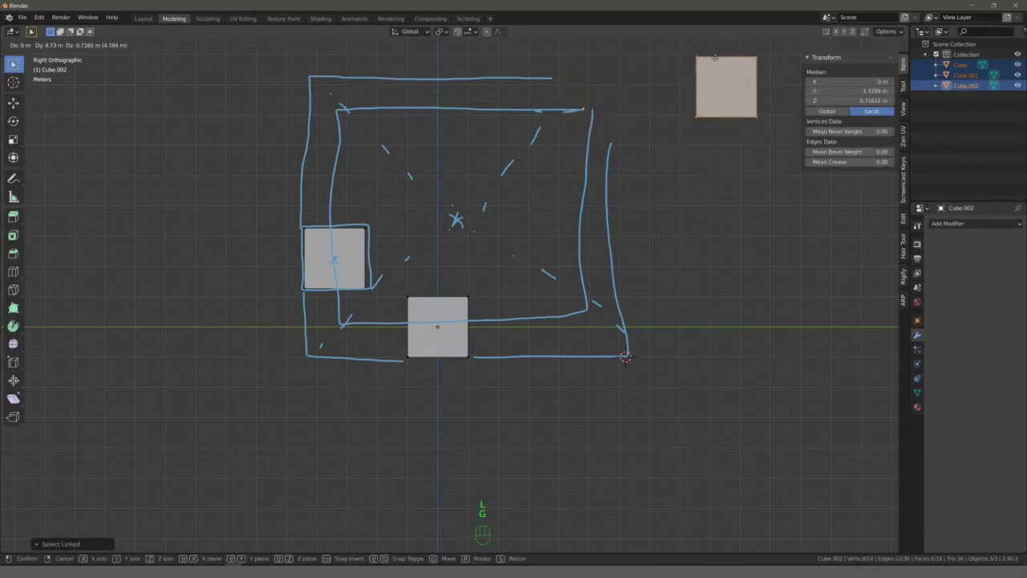
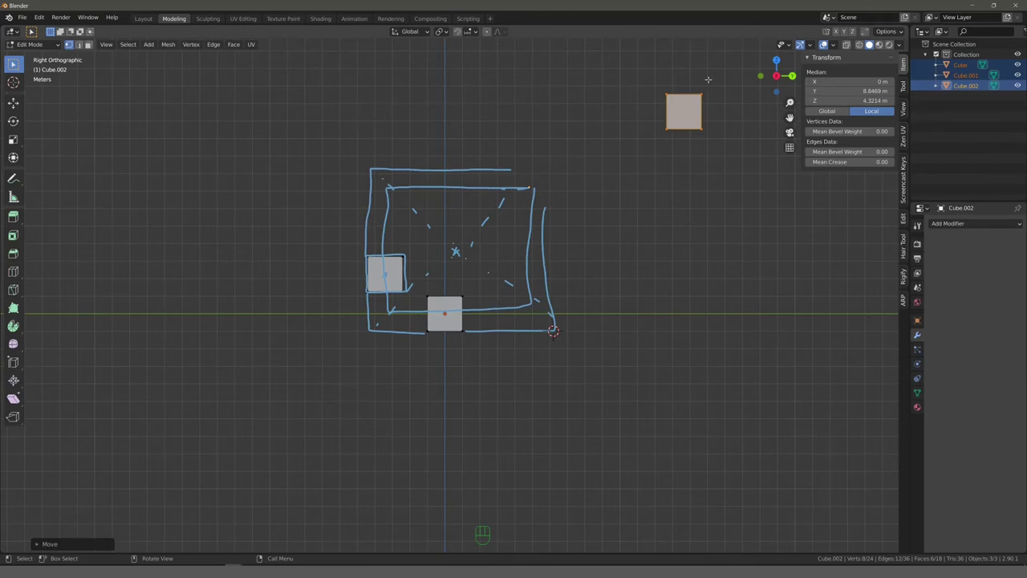
pyautogui.press('Tab')
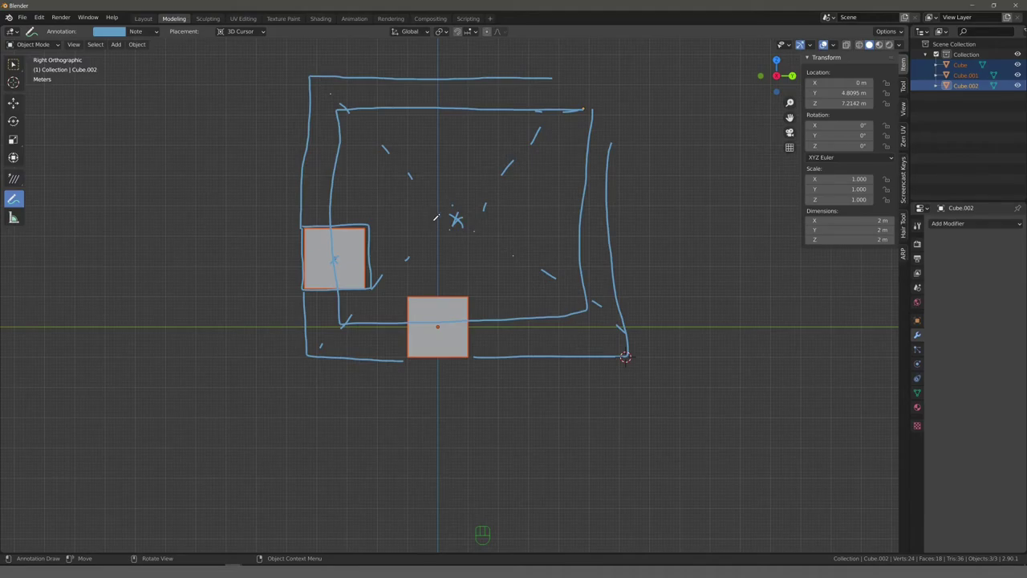
pyautogui.press('a')
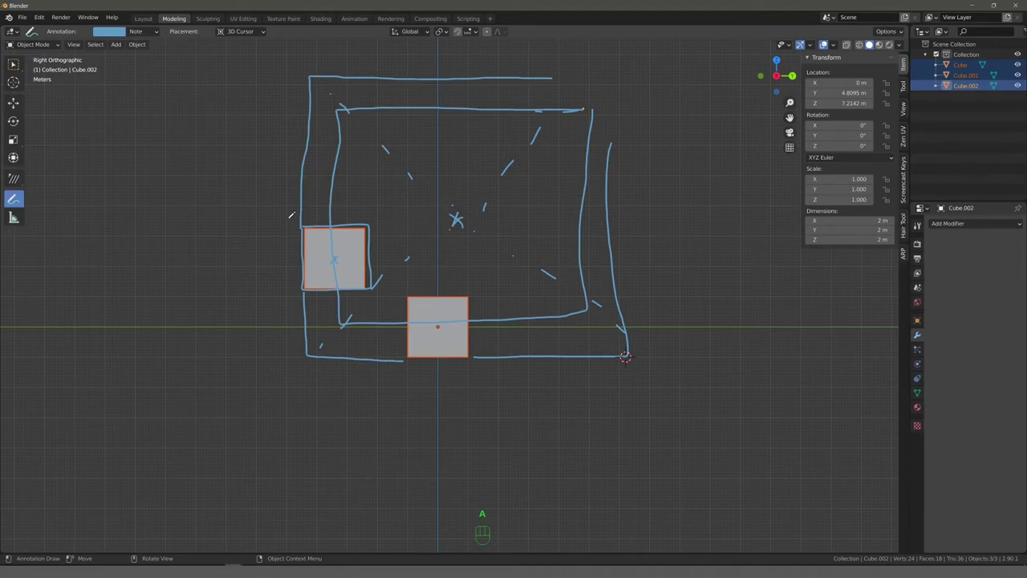
pyautogui.press('r')
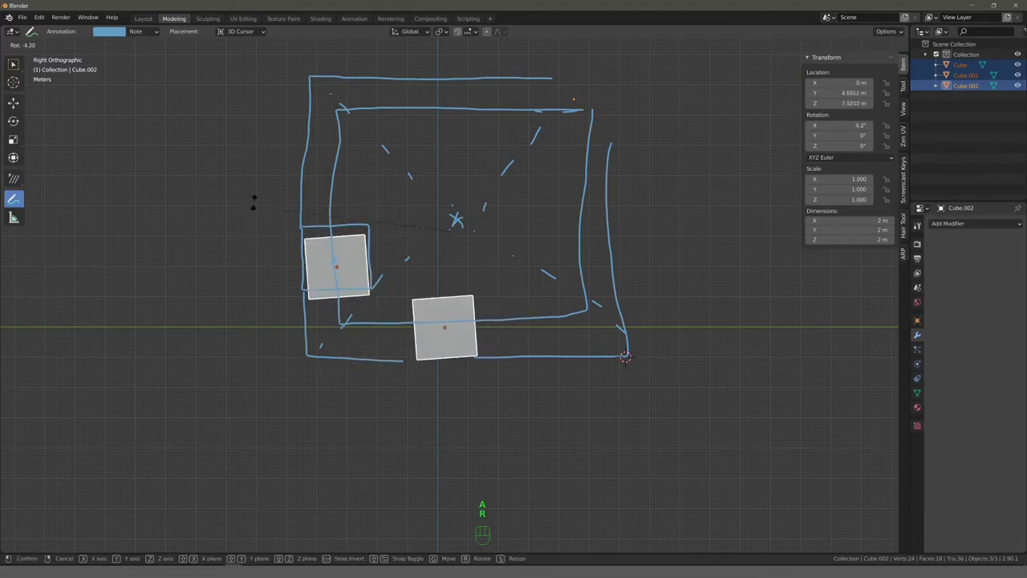
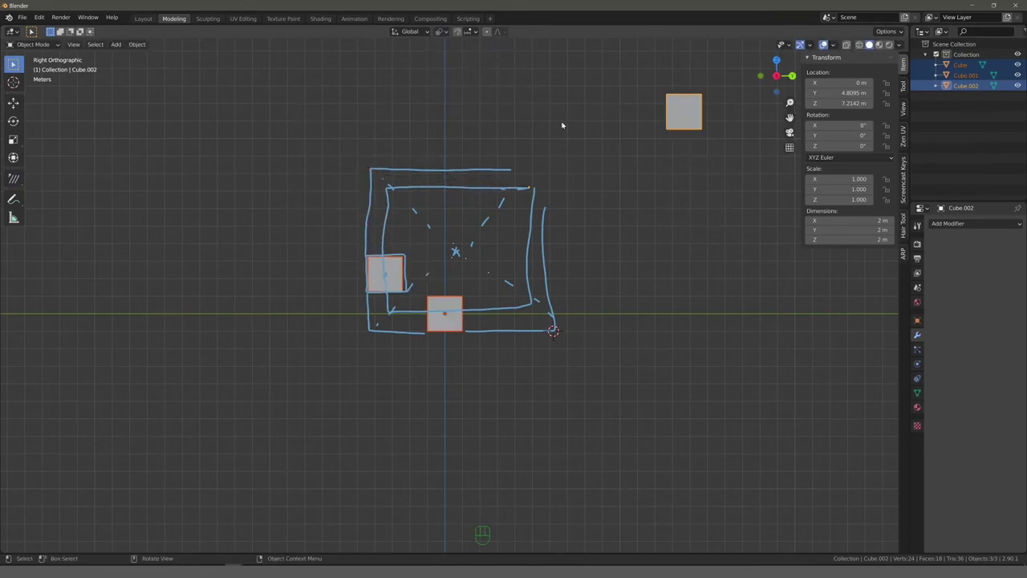
# Step: Try rotating the selected cubes twice and cancel, leaving them unrotated
pyautogui.press('r')
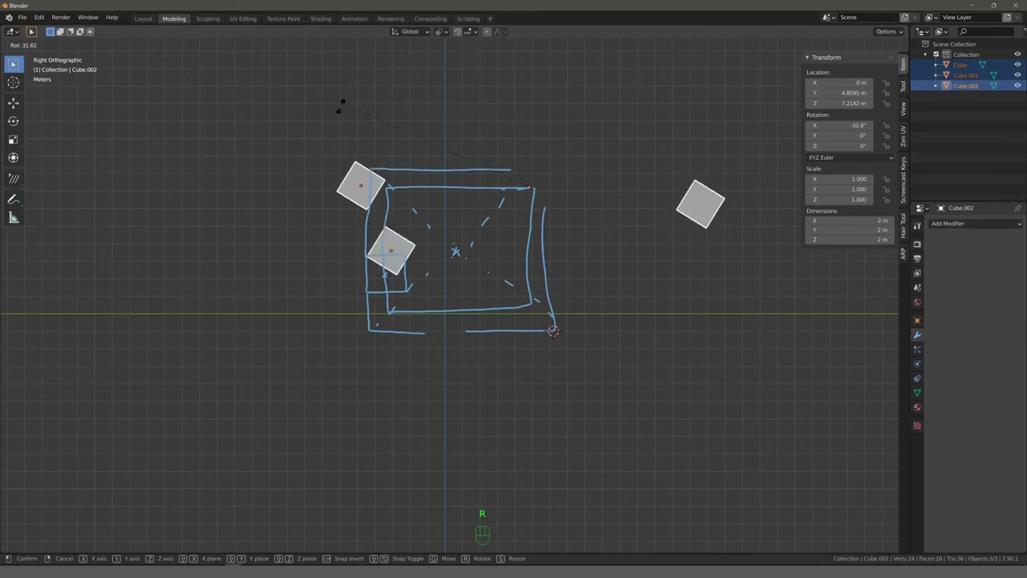
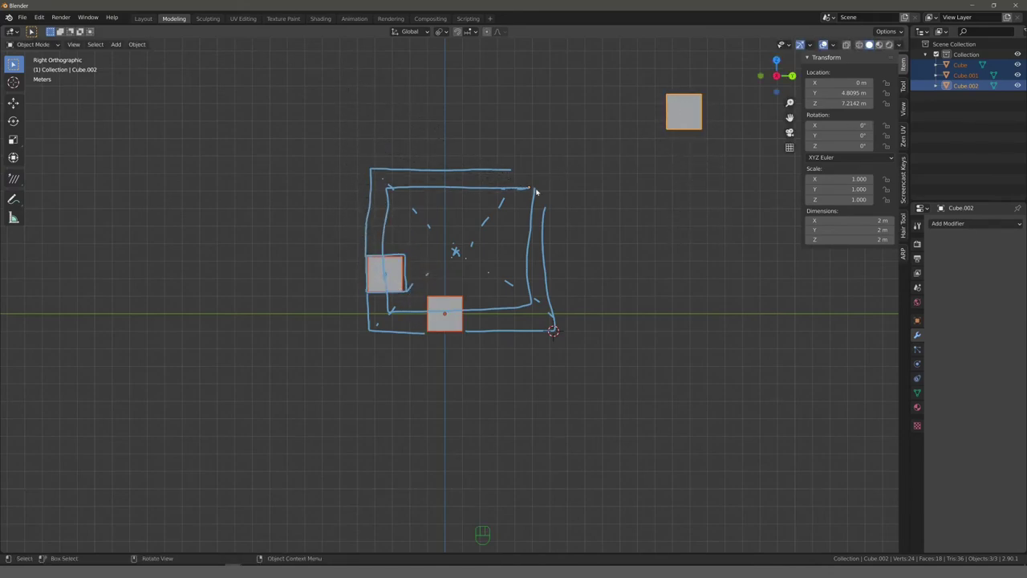
pyautogui.press('r')
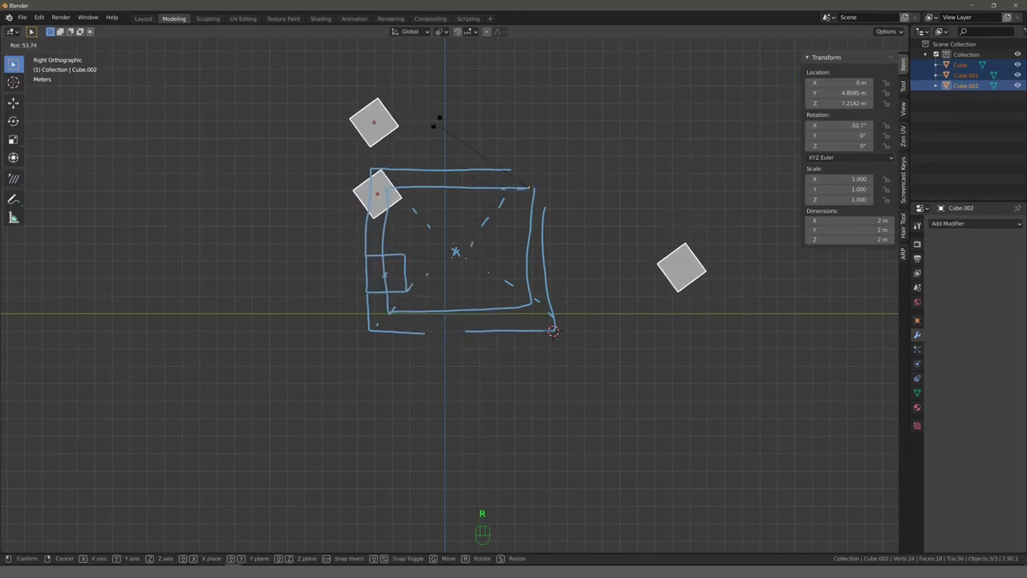
pyautogui.rightClick(515, 198)
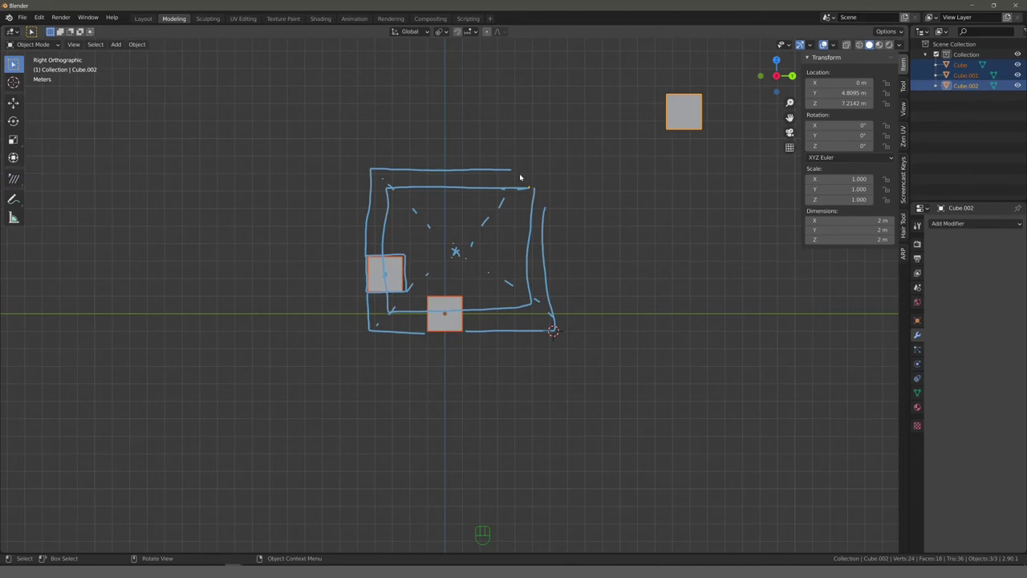
# Step: Box-select empty space to clear the selection from all cubes
pyautogui.moveTo(520, 183); pyautogui.dragTo(548, 205)
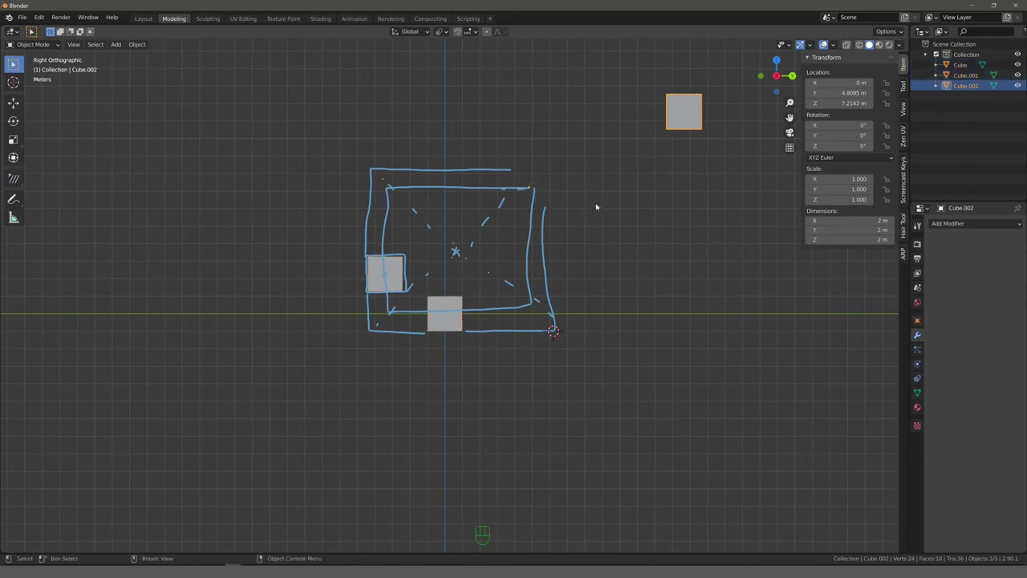
pyautogui.moveTo(449, 34); pyautogui.dragTo(392, 77)
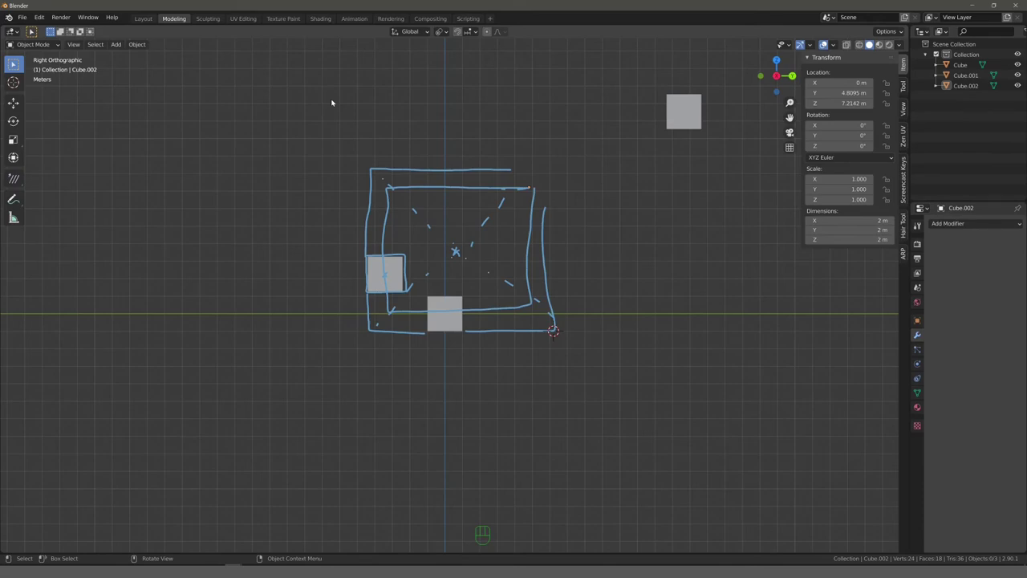
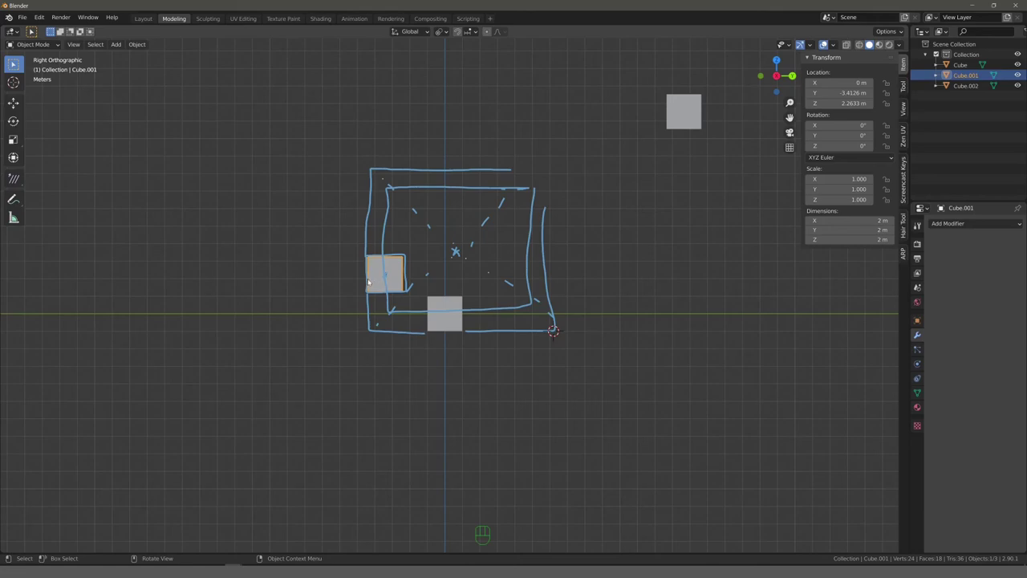
# Step: Move Cube.001 up and left outside the sketched rectangles, to about Y −10.38 m, Z 6.24 m
pyautogui.press('g')
pyautogui.click(248, 211)
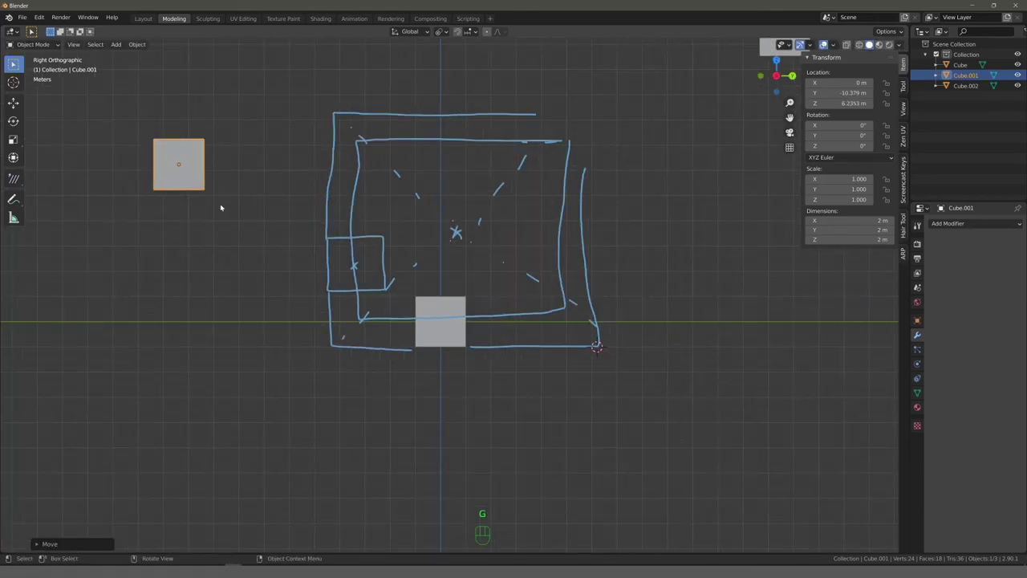
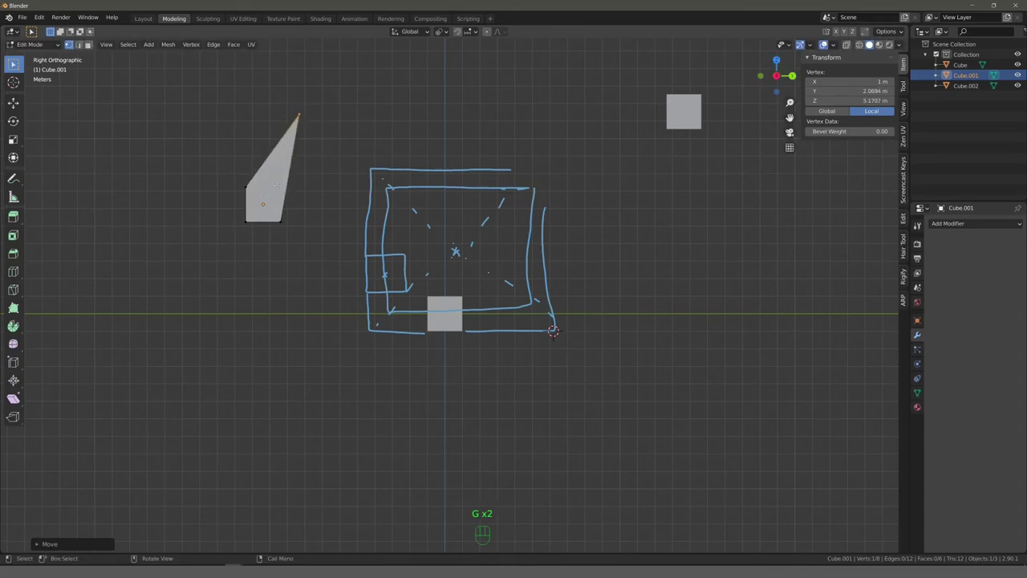
# Step: Pull Cube.001's vertices into a flat, right-pointing arrowhead wedge
pyautogui.press('g')
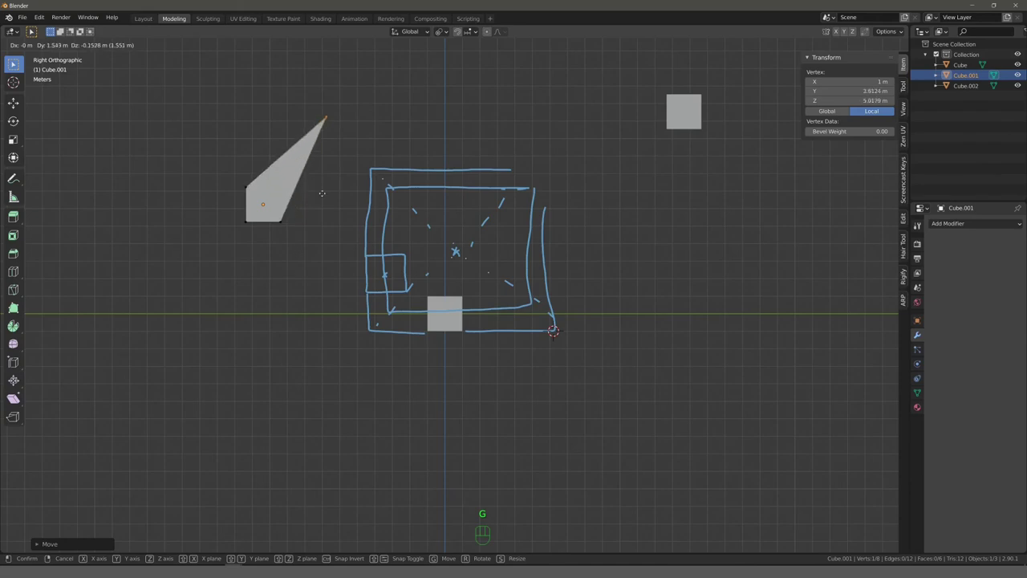
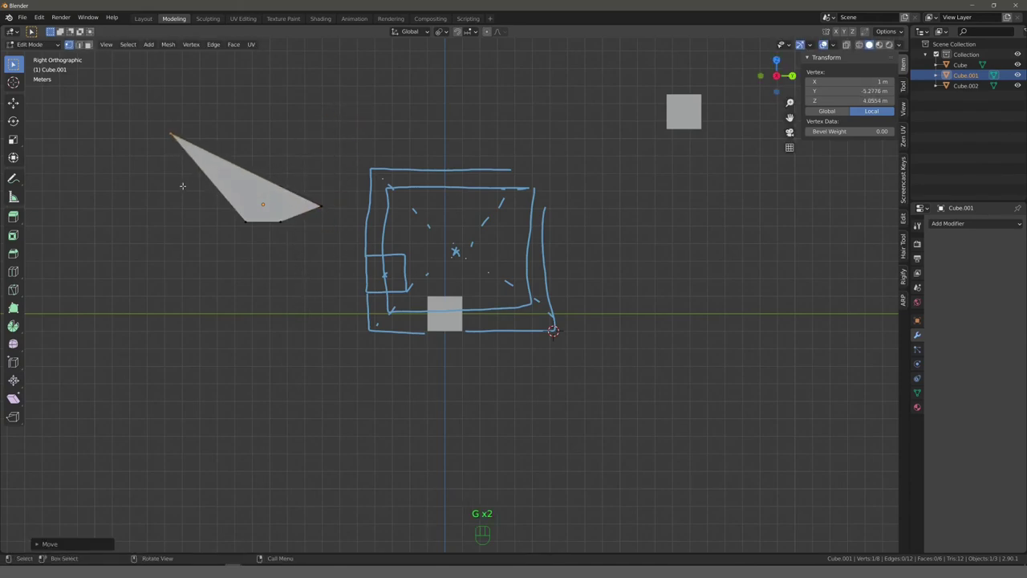
pyautogui.press('g')
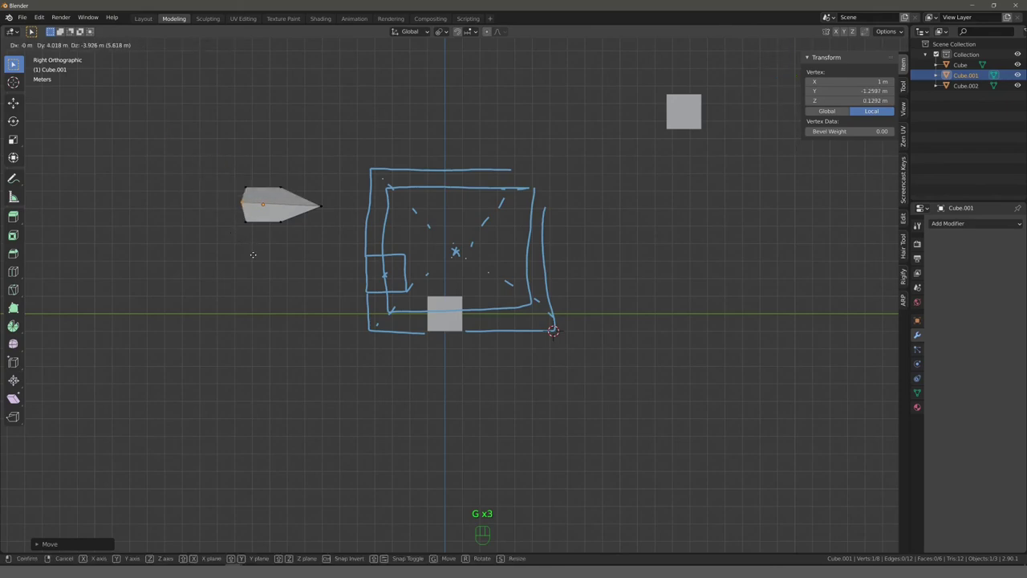
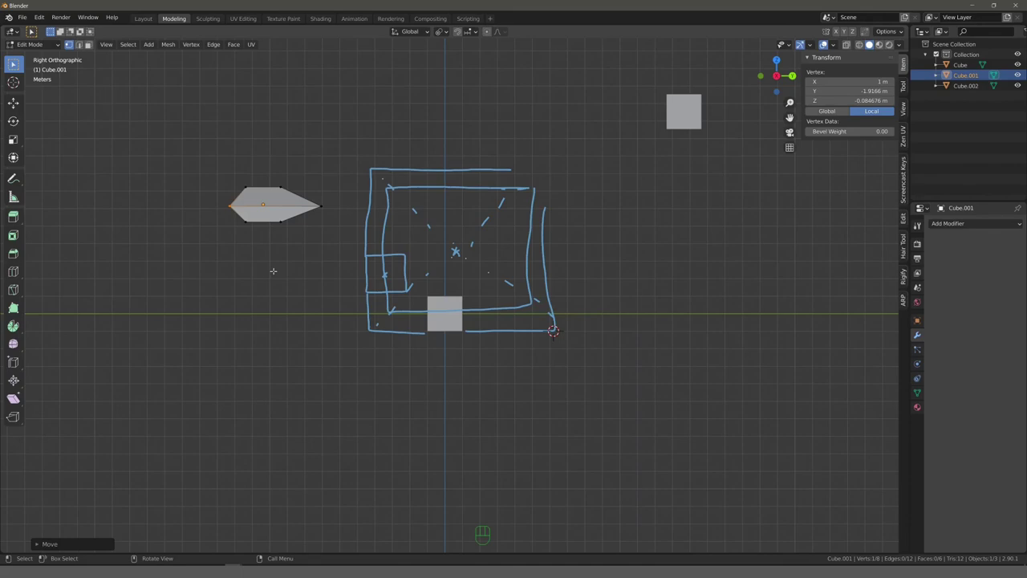
# Step: Switch the sidebar Item vertex readout to Global space, tip at Y −12.30 m, Z 6.15 m
pyautogui.click(833, 110)
pyautogui.click(877, 112)
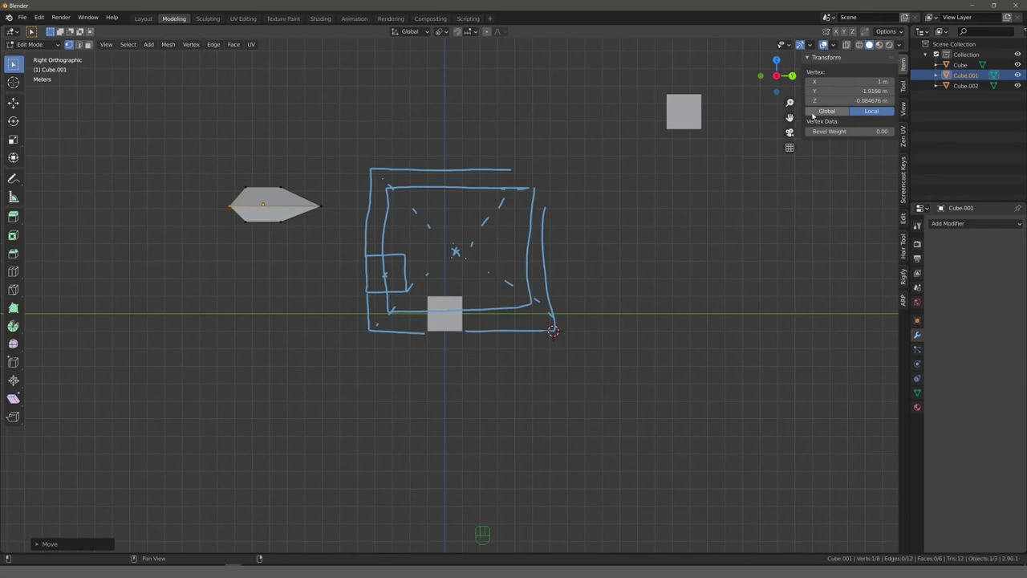
pyautogui.click(821, 113)
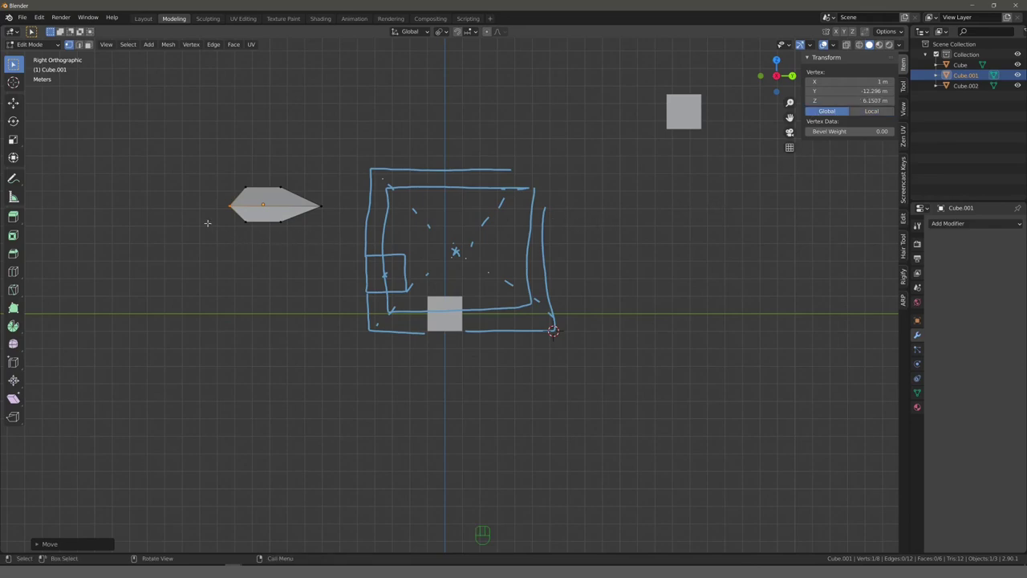